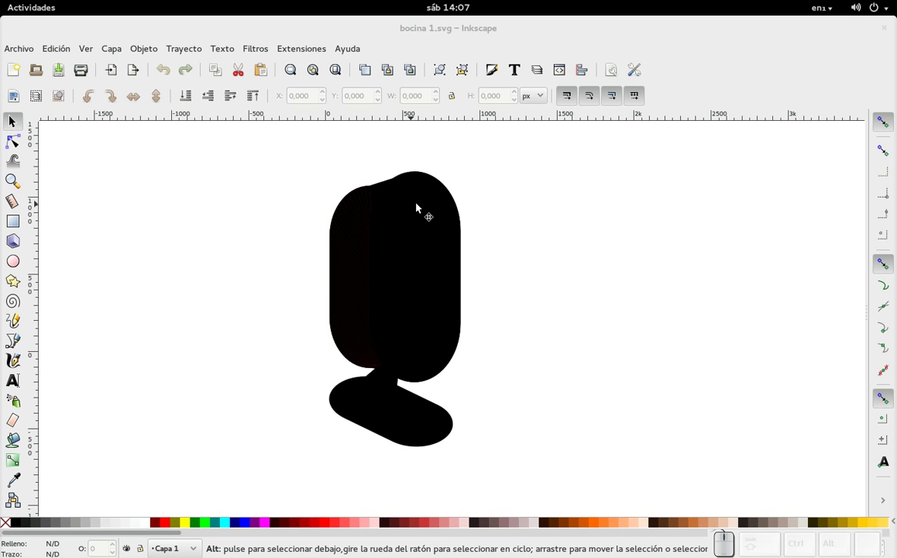
# Draw a white ellipse on the speaker's upper front face and nudge it slightly left.
pyautogui.click(423, 212)
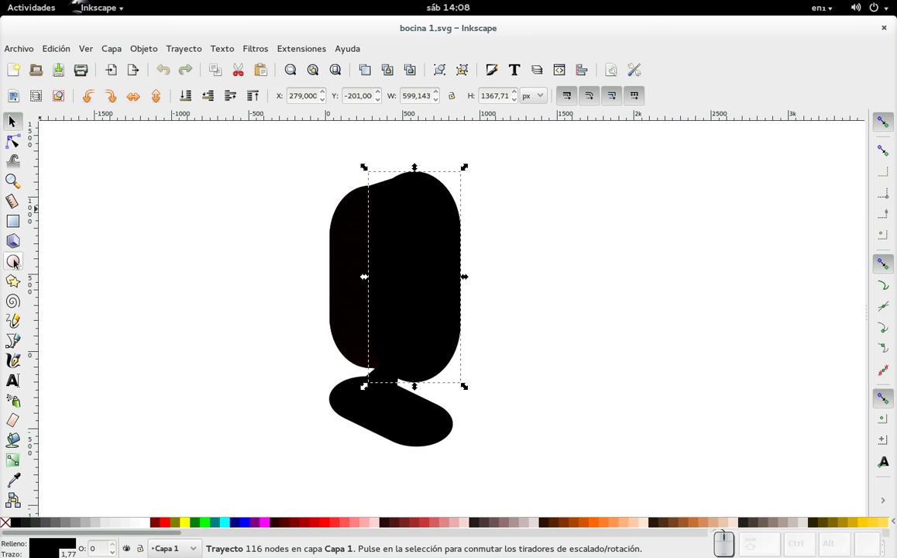
pyautogui.click(20, 265)
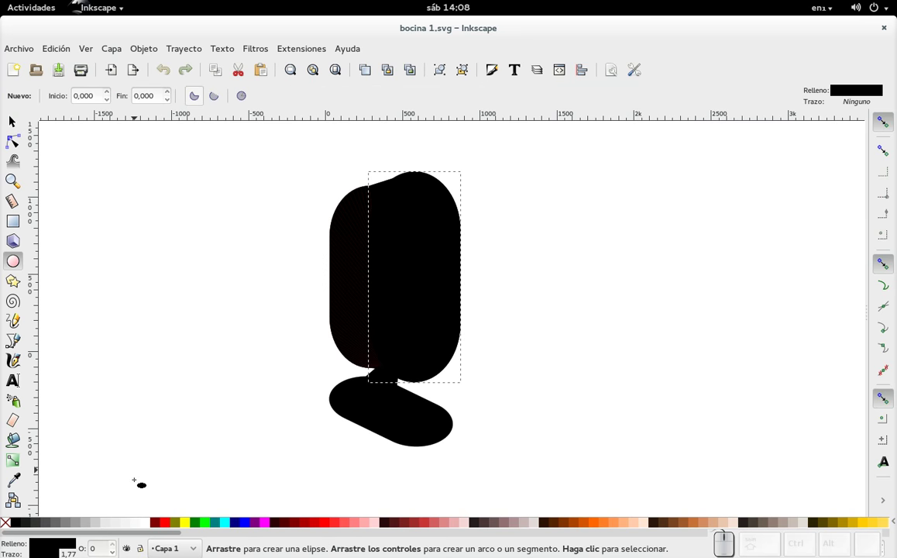
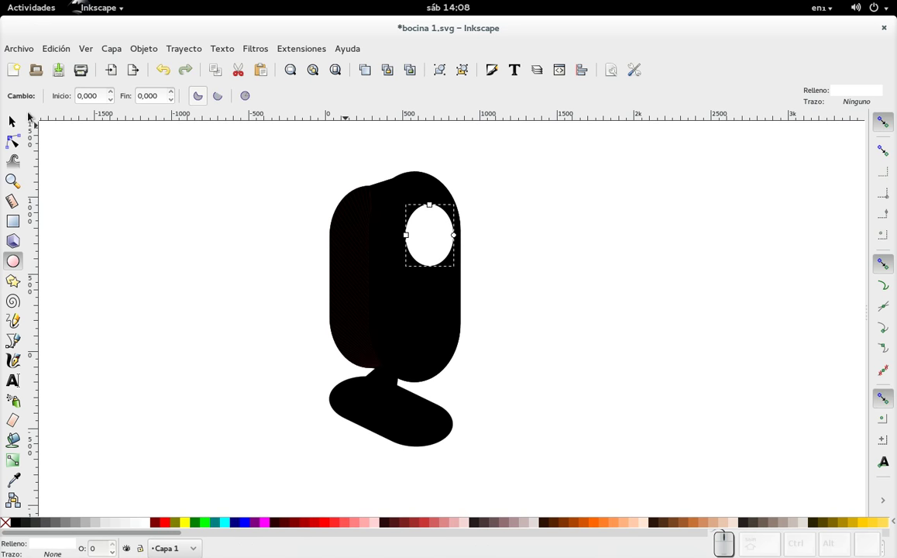
pyautogui.click(11, 128)
pyautogui.moveTo(433, 238); pyautogui.dragTo(422, 240)
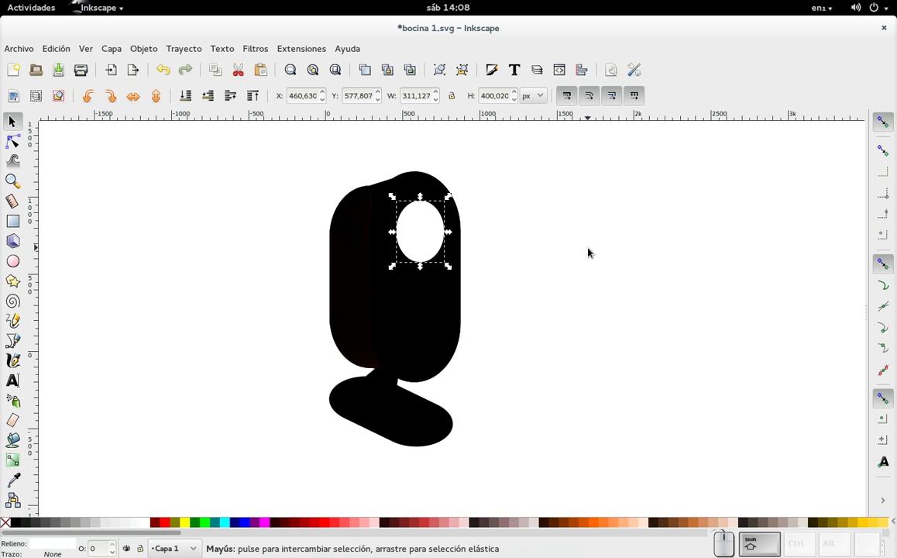
# Show the page grid briefly with #, then hide it again.
pyautogui.press('shift+3')
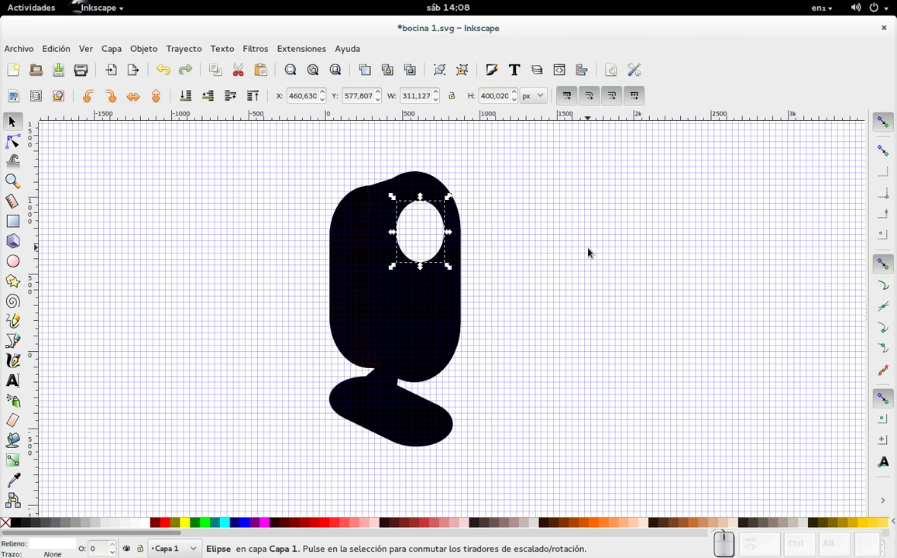
pyautogui.press('shift+3')
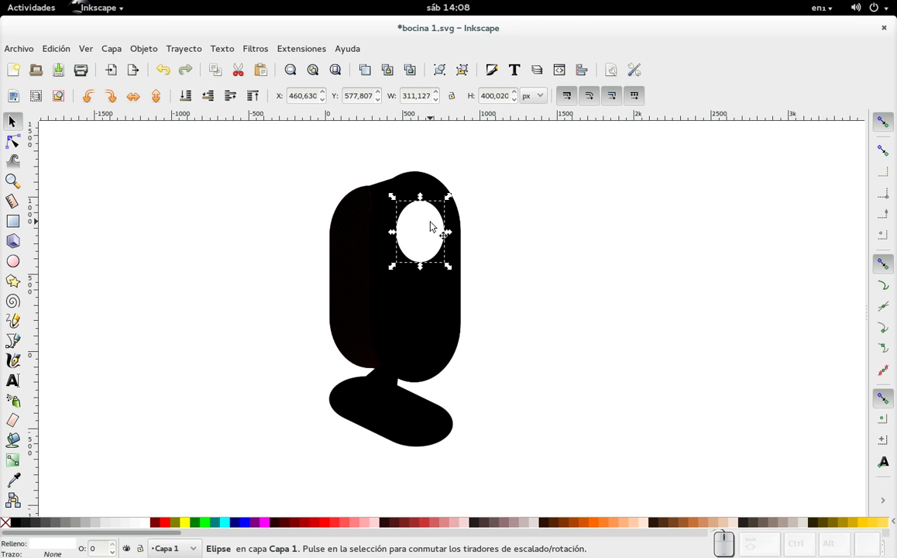
# Duplicate the oval into smaller concentric copies, alternating black and white fills.
pyautogui.scroll(3)
pyautogui.click(469, 360)
pyautogui.scroll(-3)
pyautogui.scroll(3)
pyautogui.click(441, 243)
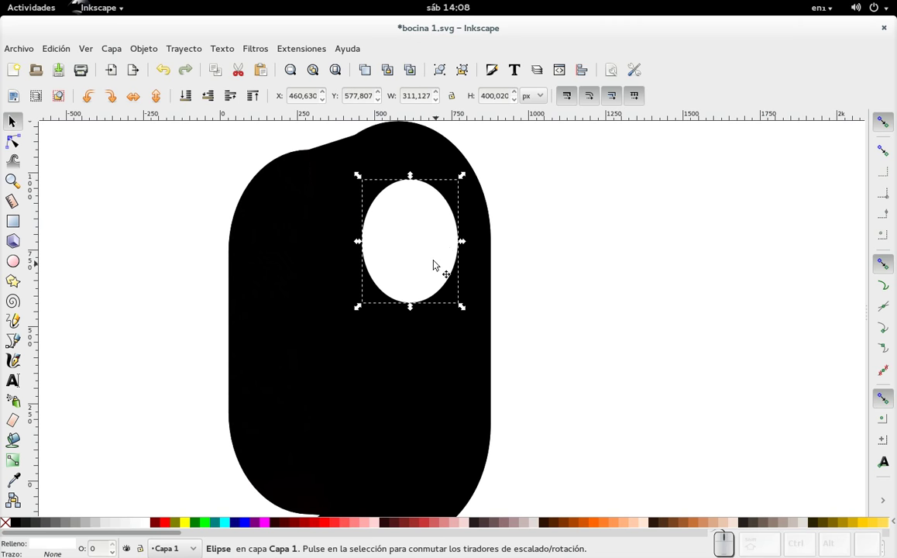
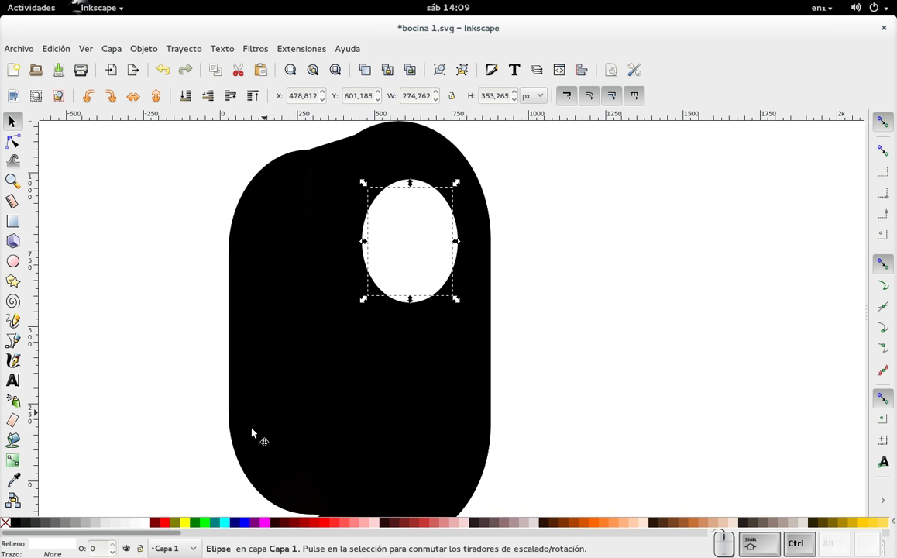
pyautogui.click(20, 531)
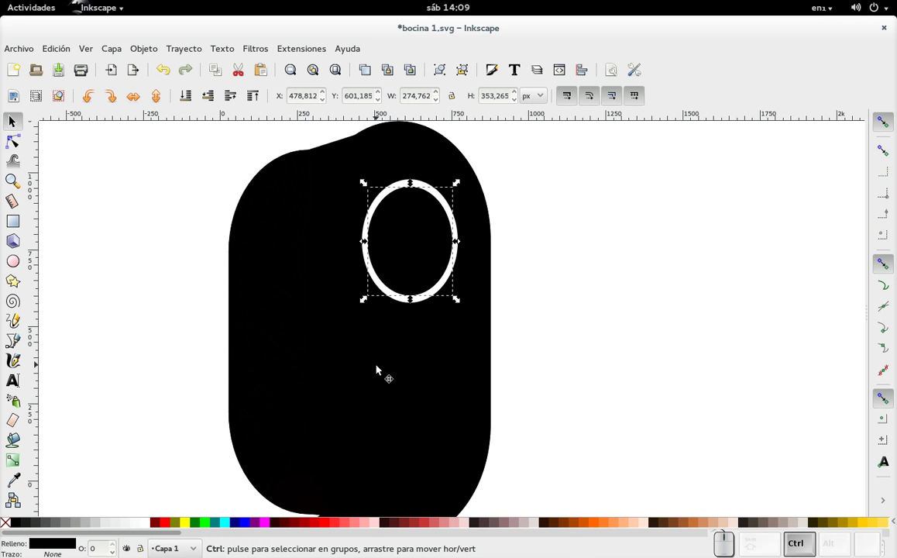
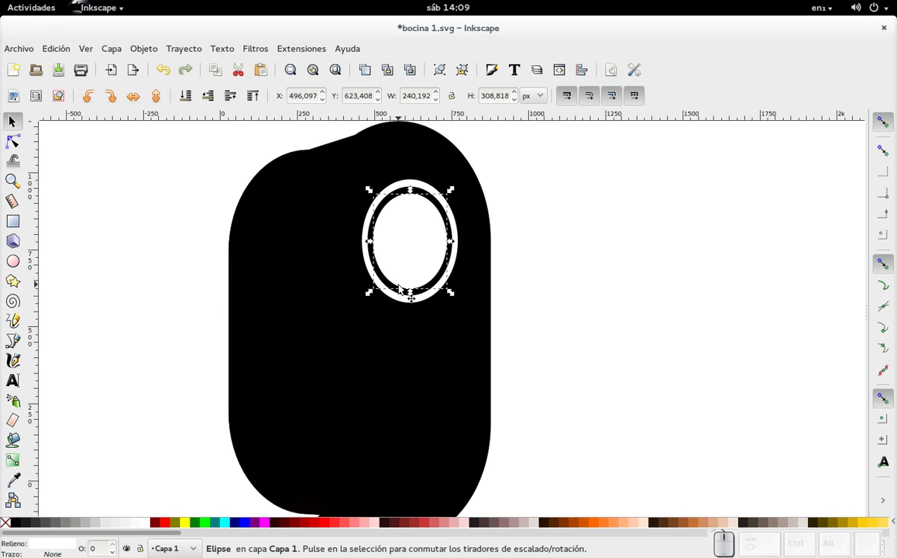
pyautogui.press('ctrl+d')
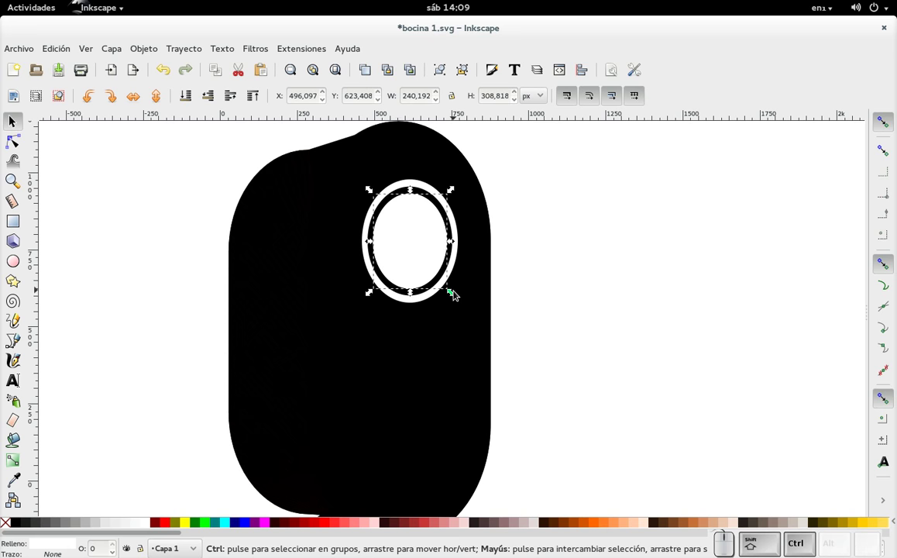
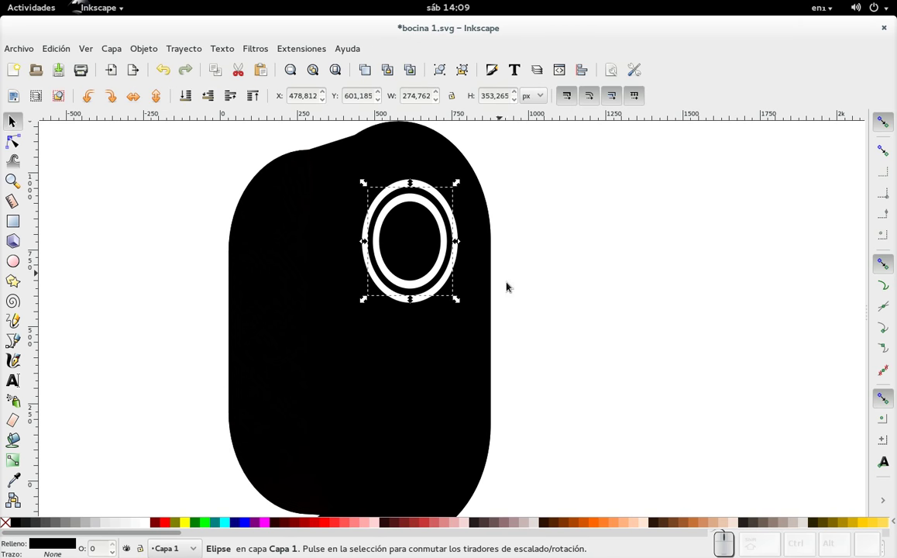
# Set a black oval copy aside and delete the two inner ovals.
pyautogui.click(543, 358)
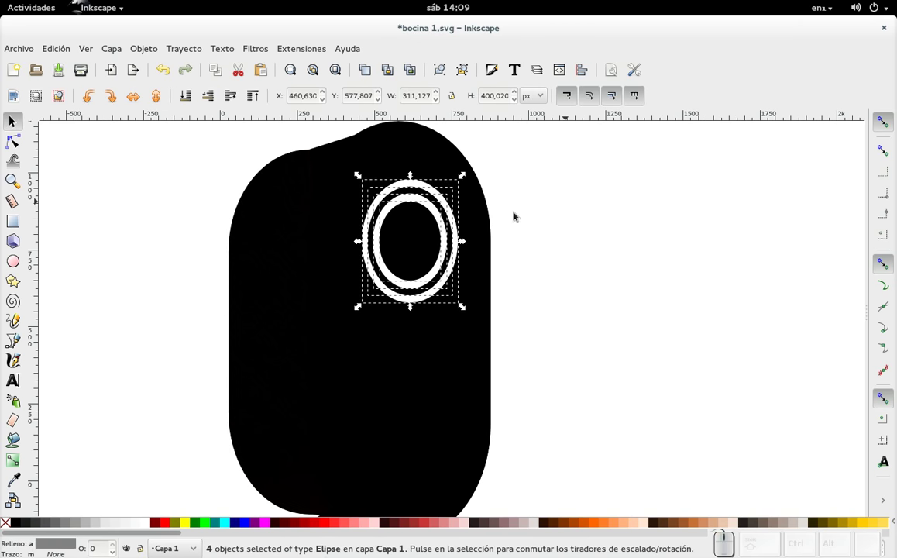
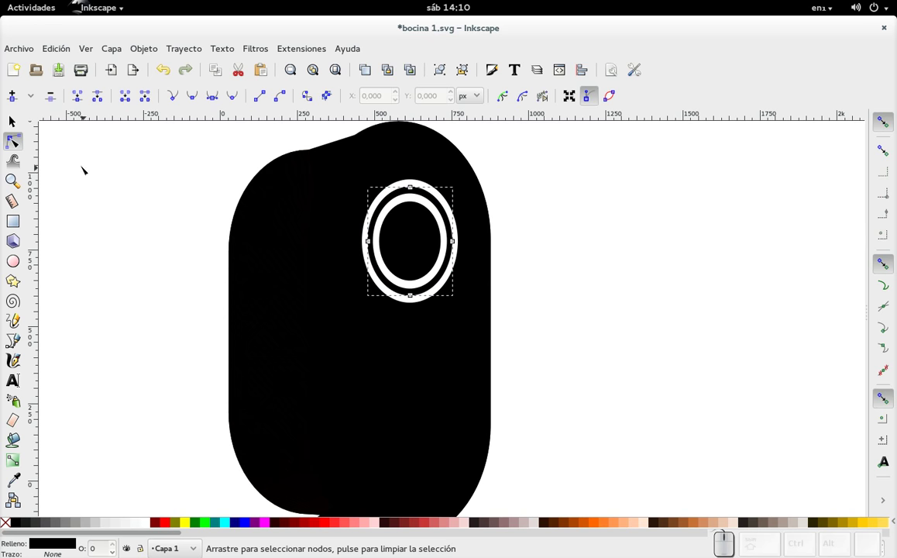
pyautogui.moveTo(22, 136); pyautogui.dragTo(72, 267)
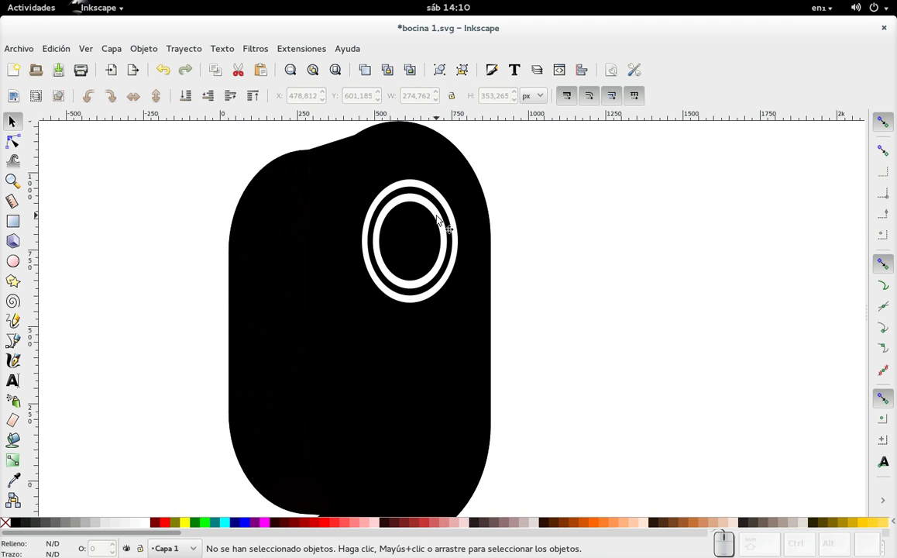
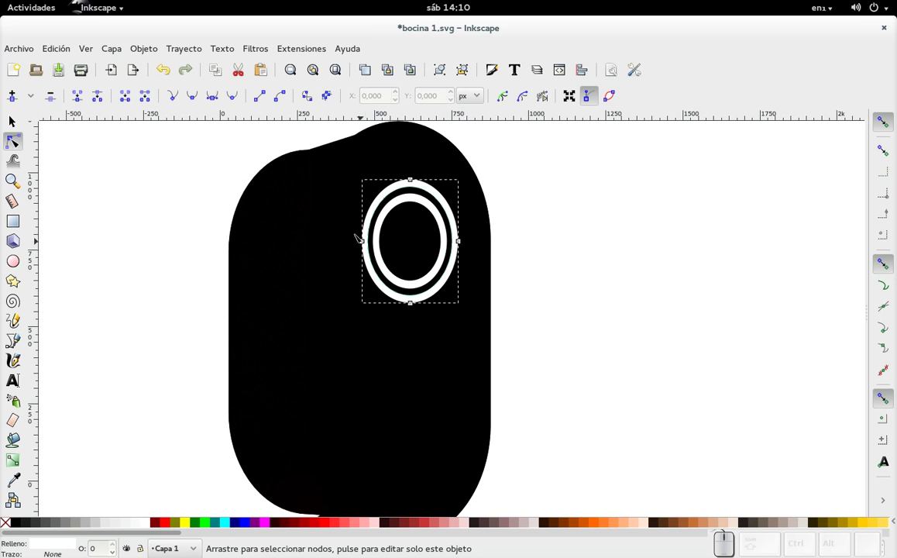
pyautogui.scroll(3)
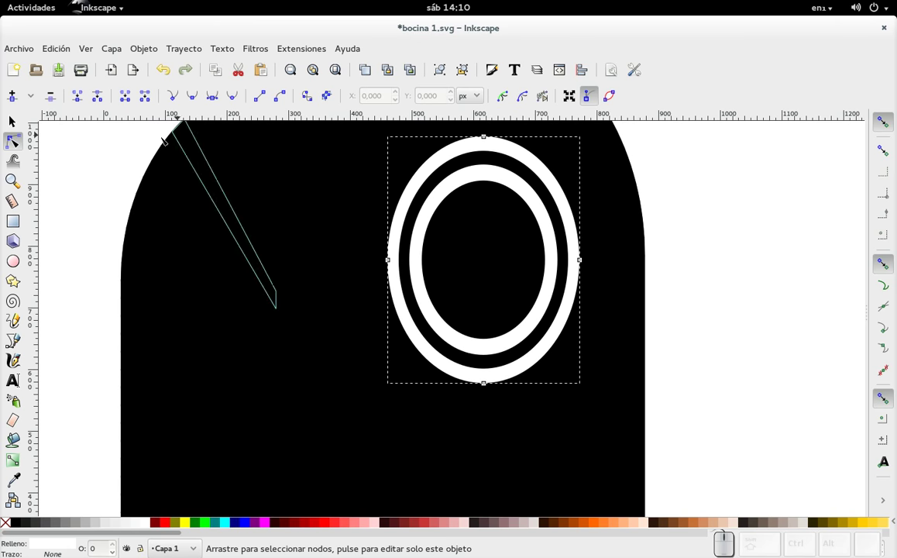
pyautogui.click(22, 124)
pyautogui.click(499, 238)
pyautogui.press('Delete')
pyautogui.click(498, 238)
pyautogui.press('Delete')
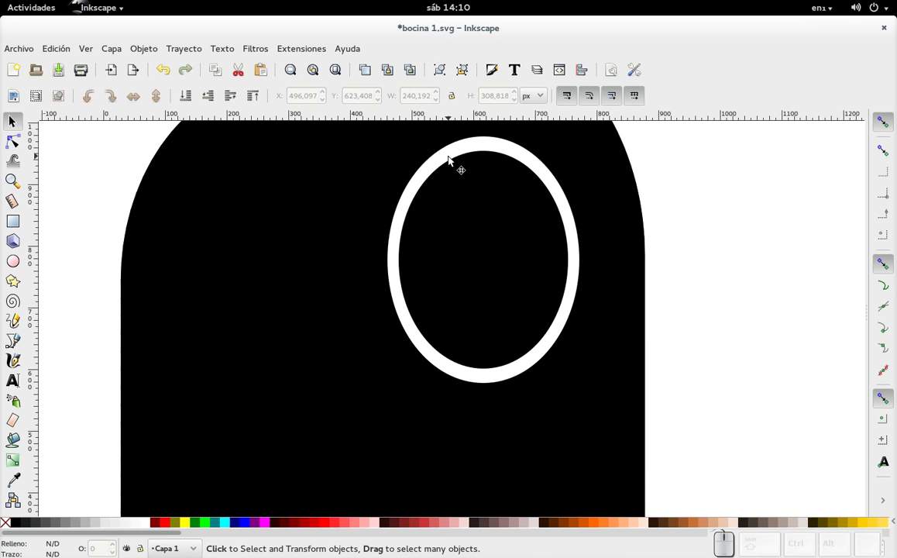
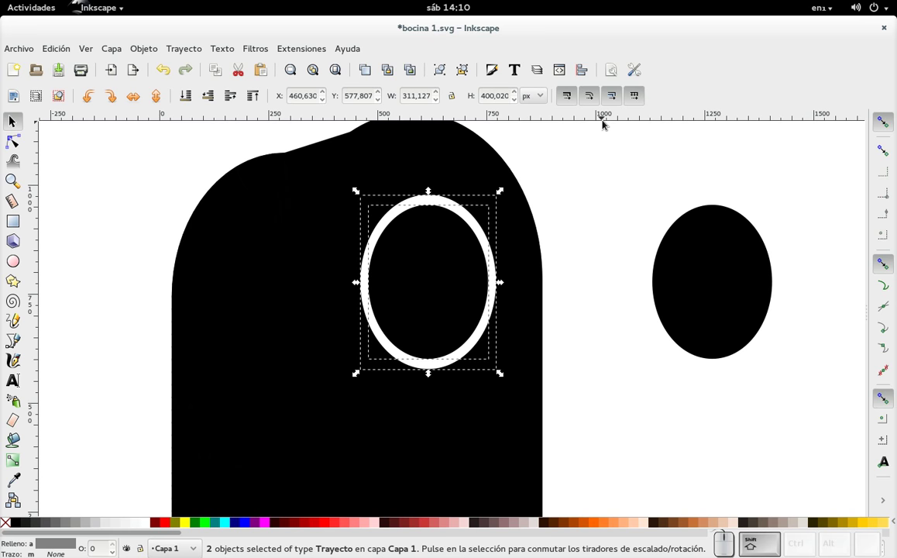
# Cut the black oval out of the white oval with Path Difference, leaving a hollow ring.
pyautogui.press('ctrl+KP_Subtract')
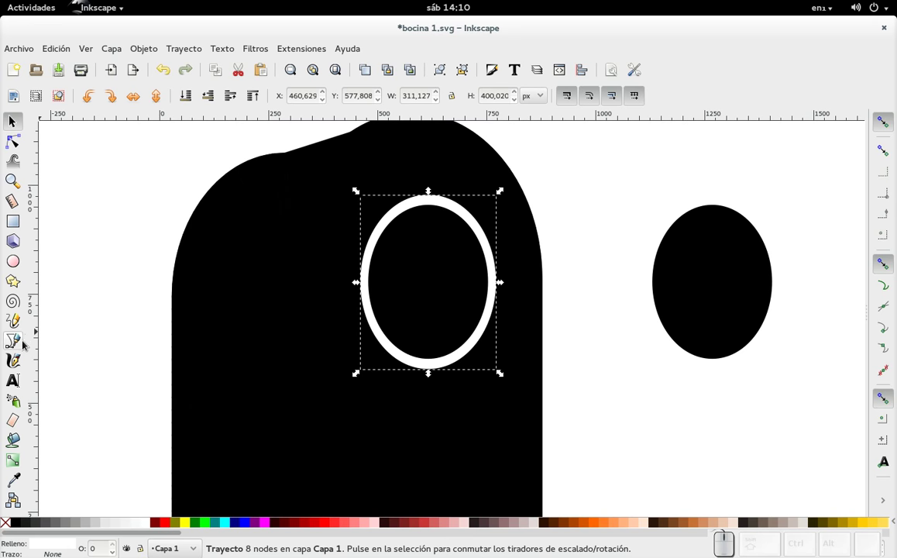
# Pull the ring's inner right node inward with the Node tool to thicken that side.
pyautogui.click(19, 146)
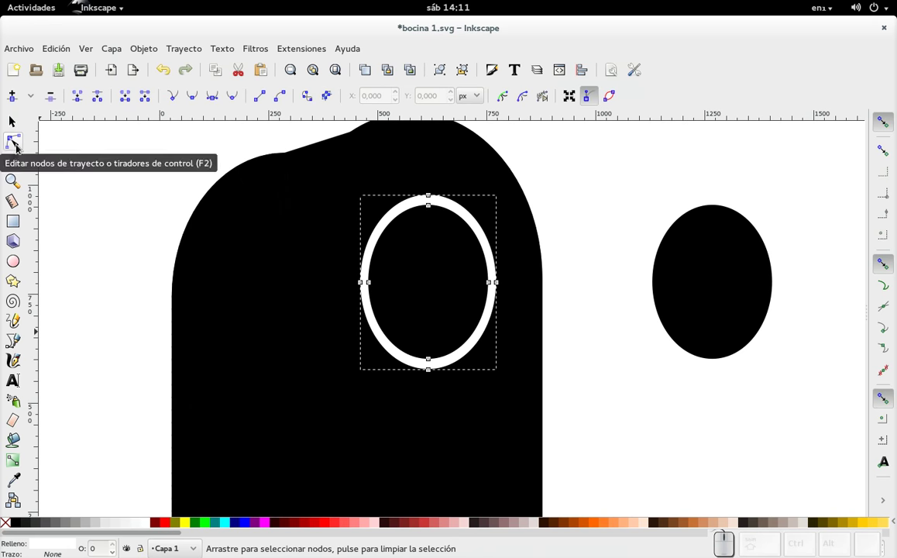
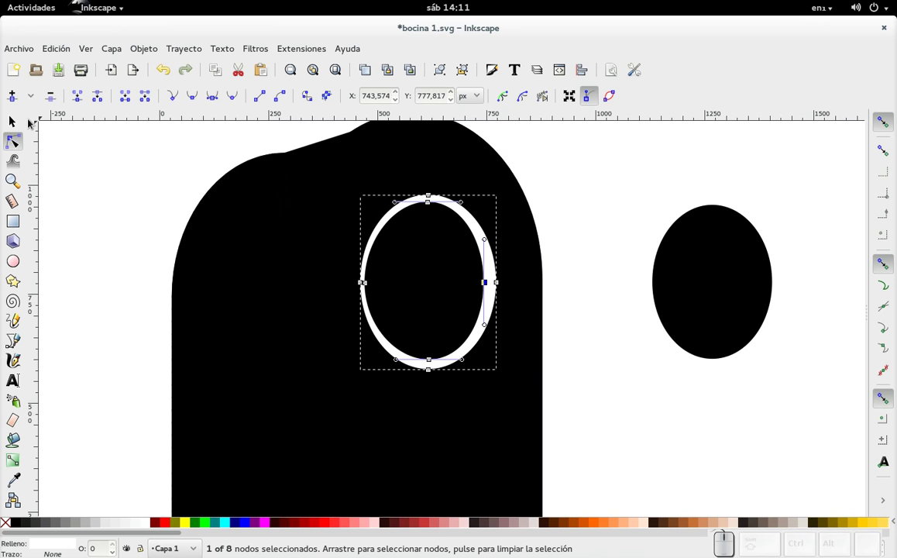
pyautogui.click(12, 120)
pyautogui.click(702, 291)
pyautogui.moveTo(720, 284); pyautogui.dragTo(442, 260)
# Delete the spare black oval beside the speaker and reselect the white ring.
pyautogui.click(442, 279)
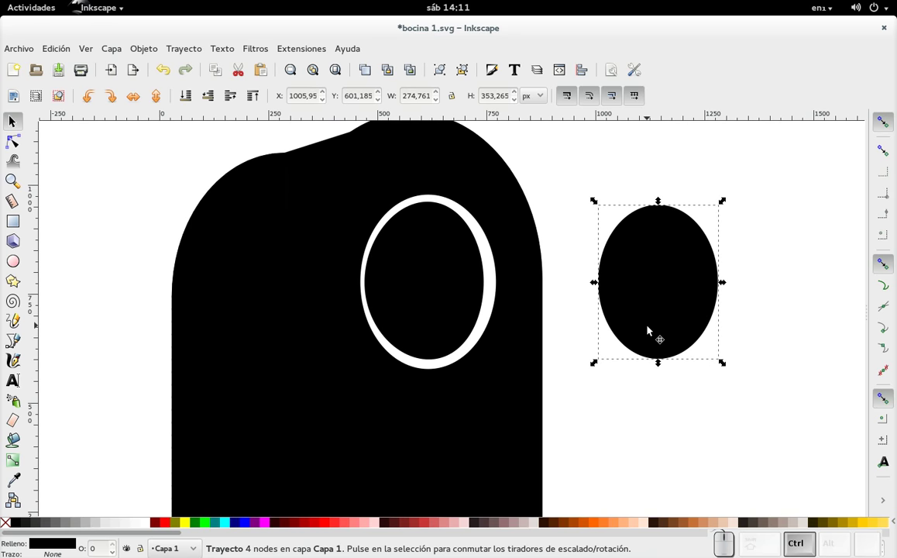
pyautogui.click(652, 332)
pyautogui.press('Delete')
pyautogui.click(489, 299)
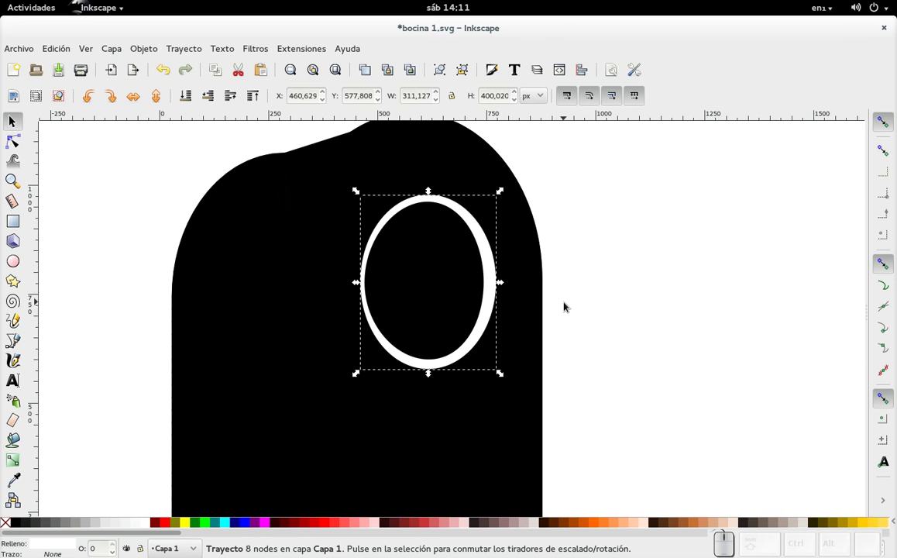
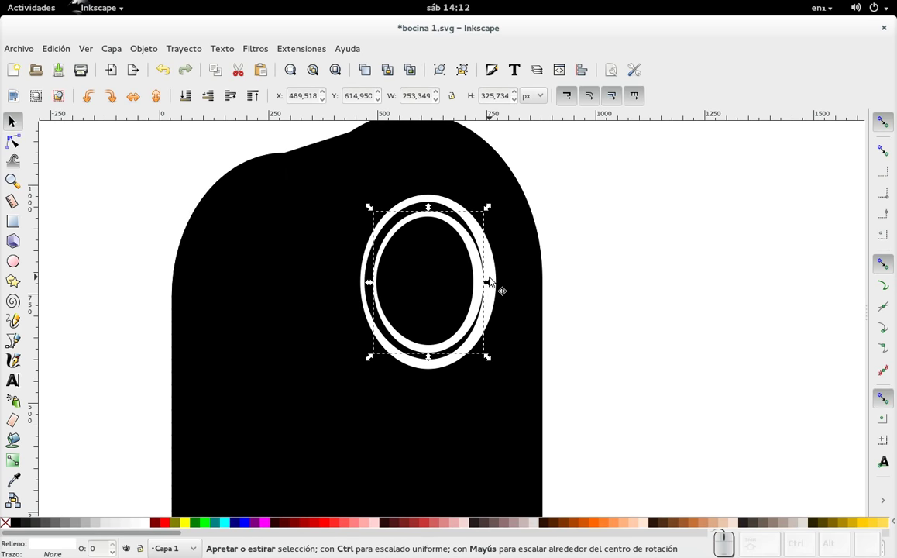
# Squeeze the inner ring to about 97% width and deselect it.
pyautogui.click(493, 283)
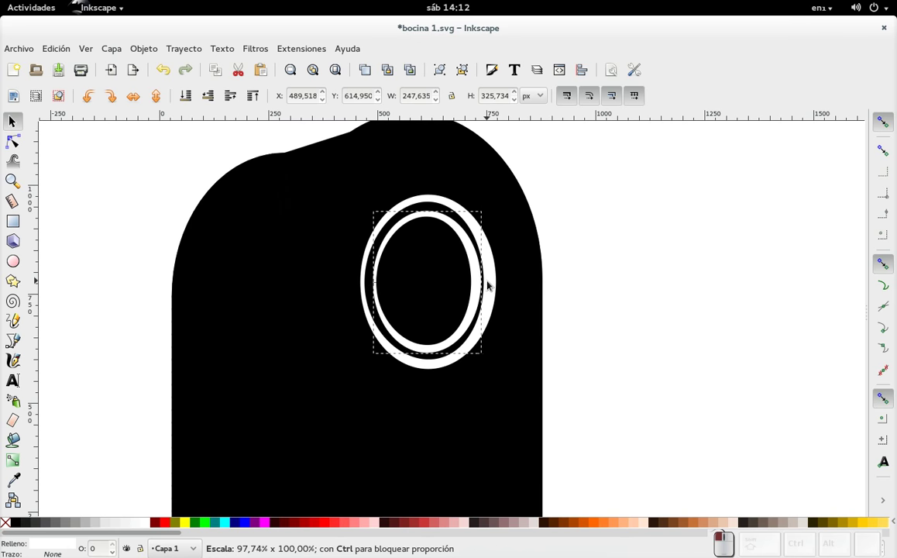
pyautogui.click(651, 230)
pyautogui.scroll(-3)
pyautogui.scroll(3)
pyautogui.scroll(-3)
pyautogui.scroll(3)
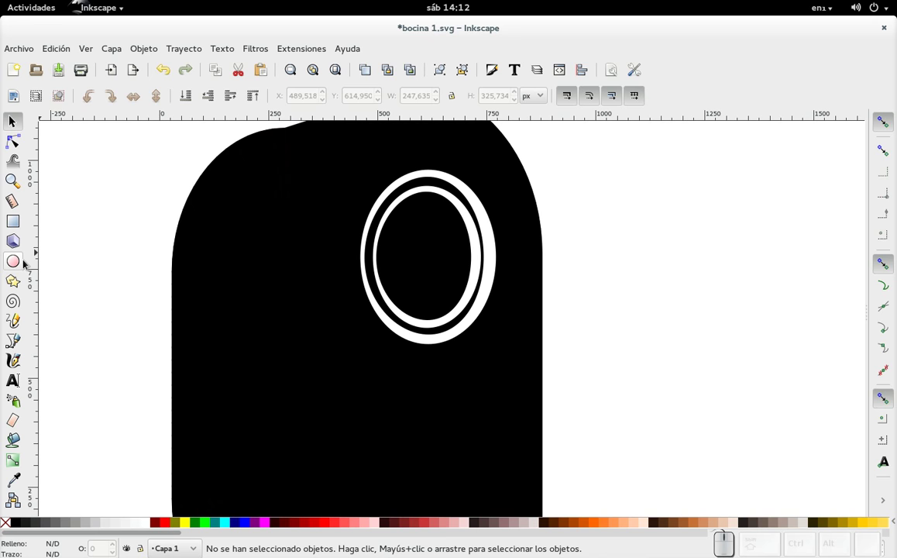
pyautogui.click(17, 273)
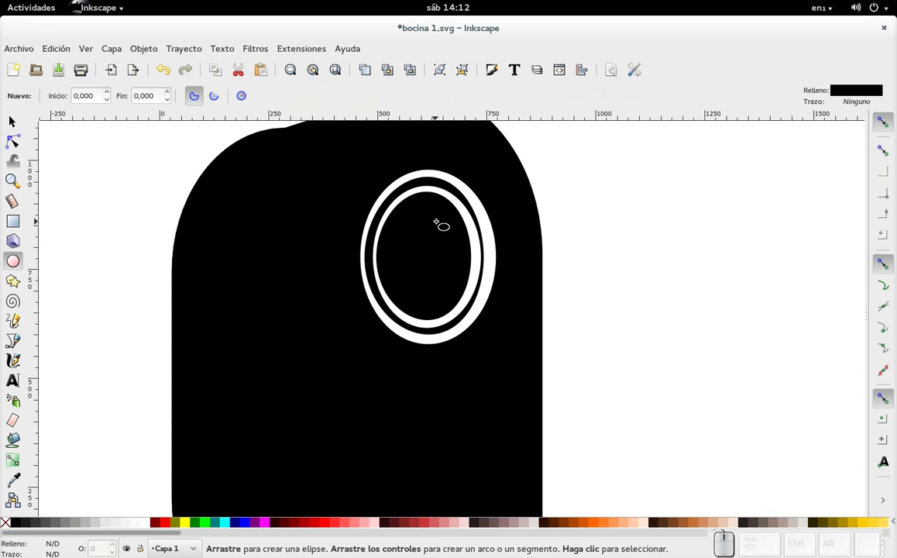
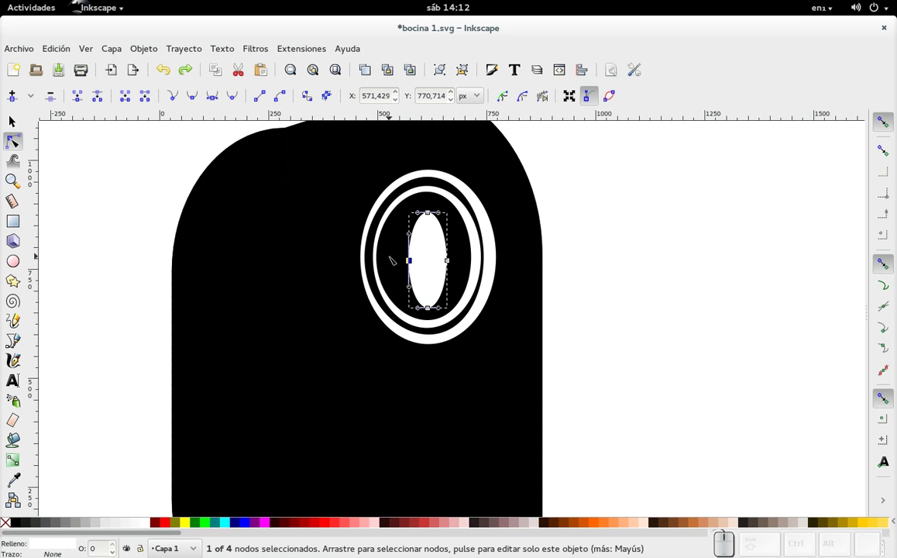
pyautogui.press('ctrl+z')
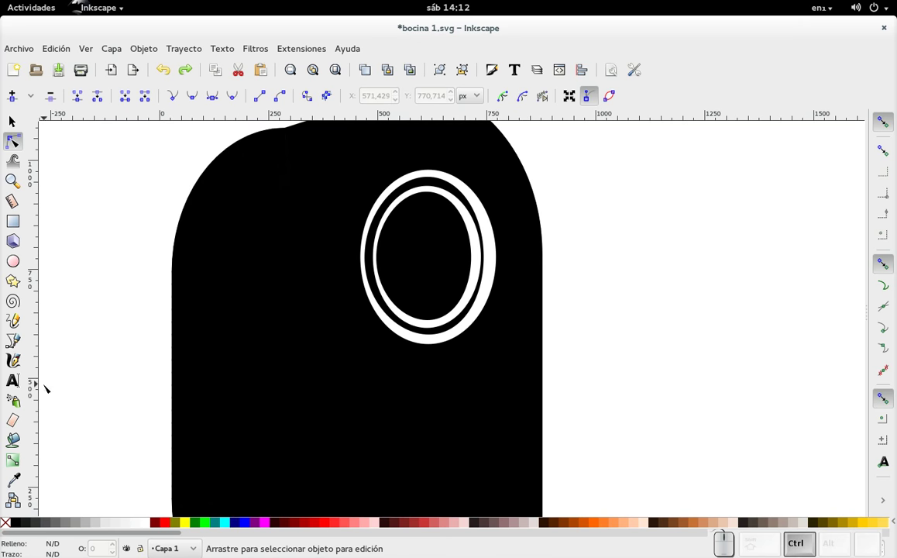
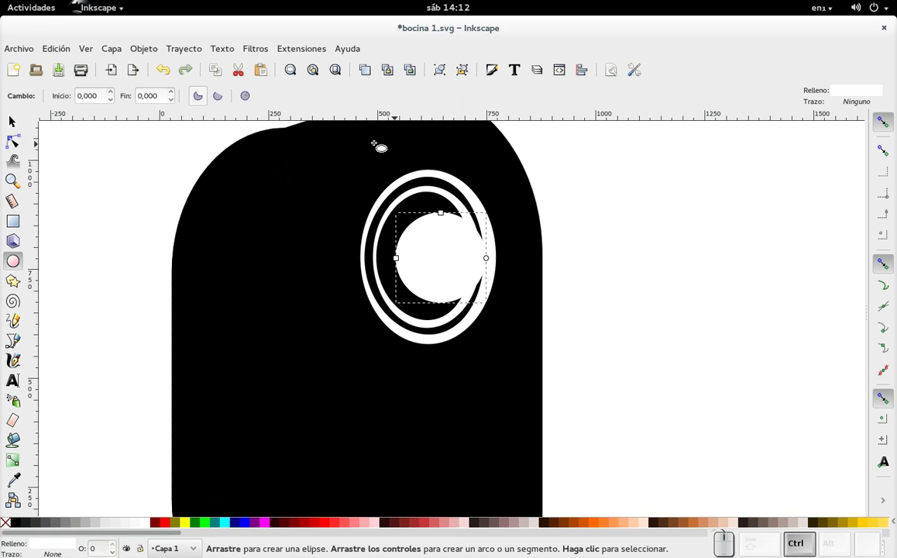
# Convert the white disc to a path, centre it inside the rings and duplicate it.
pyautogui.press('ctrl+shift+c')
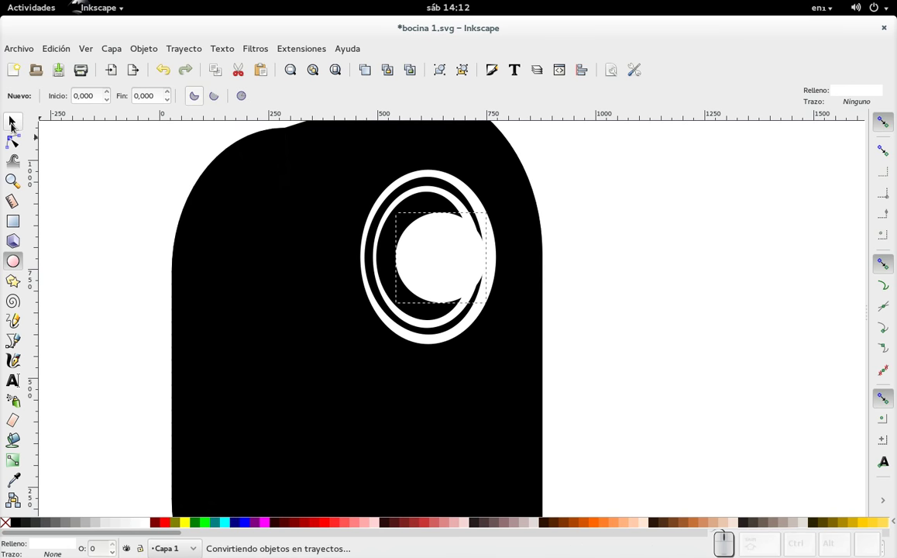
pyautogui.click(18, 129)
pyautogui.click(461, 261)
pyautogui.moveTo(459, 257); pyautogui.dragTo(448, 257)
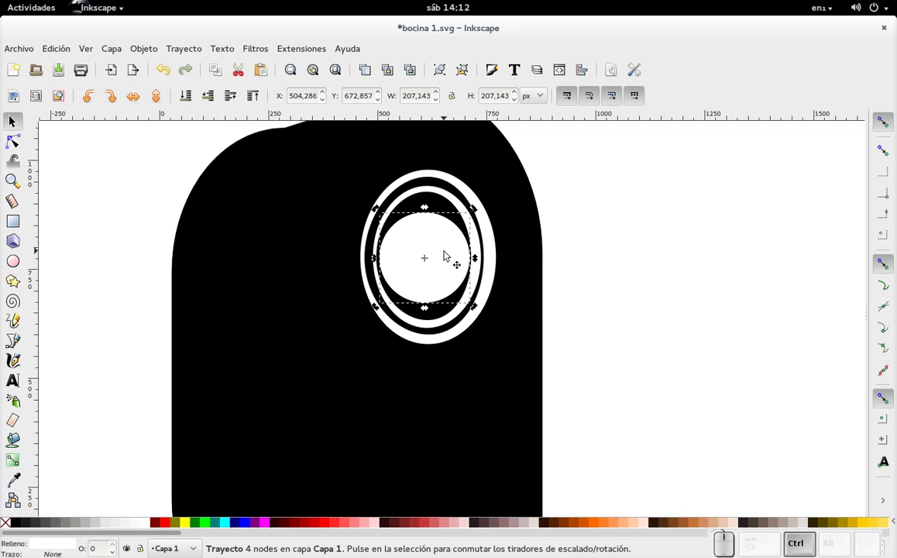
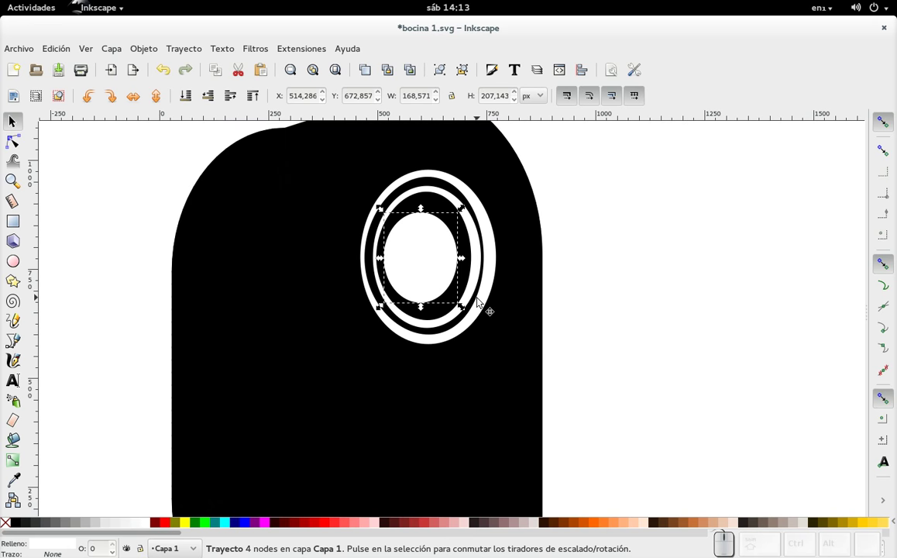
pyautogui.press('ctrl+d')
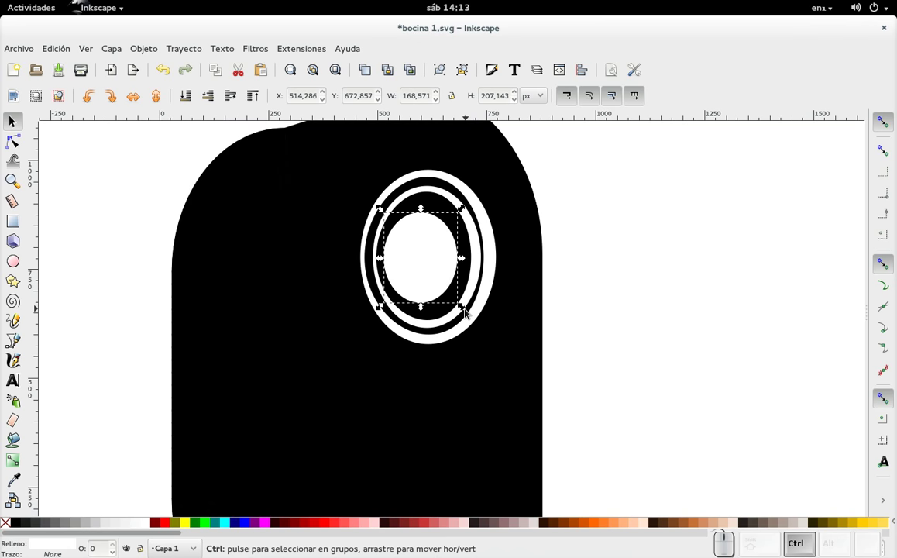
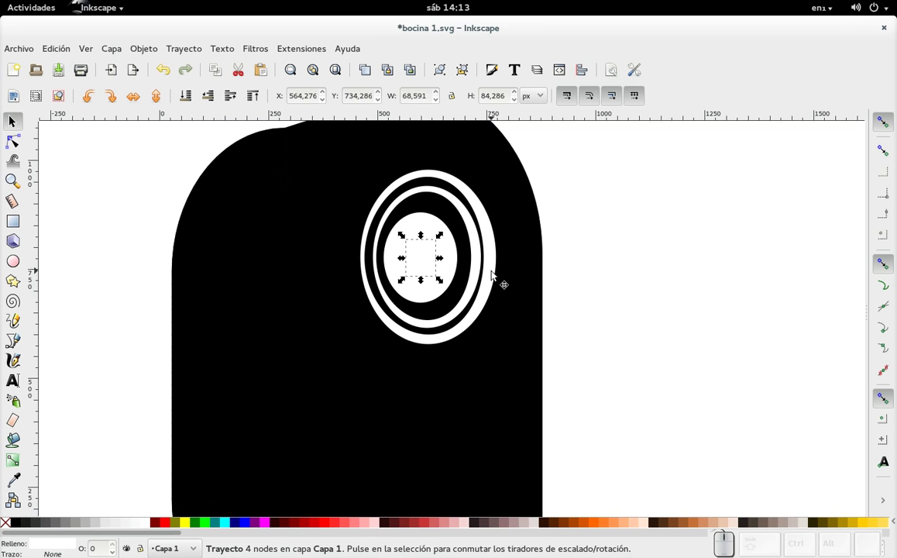
# Give the central oval a radial gradient and make its outer stop fully opaque white.
pyautogui.press('ctrl+shift+f')
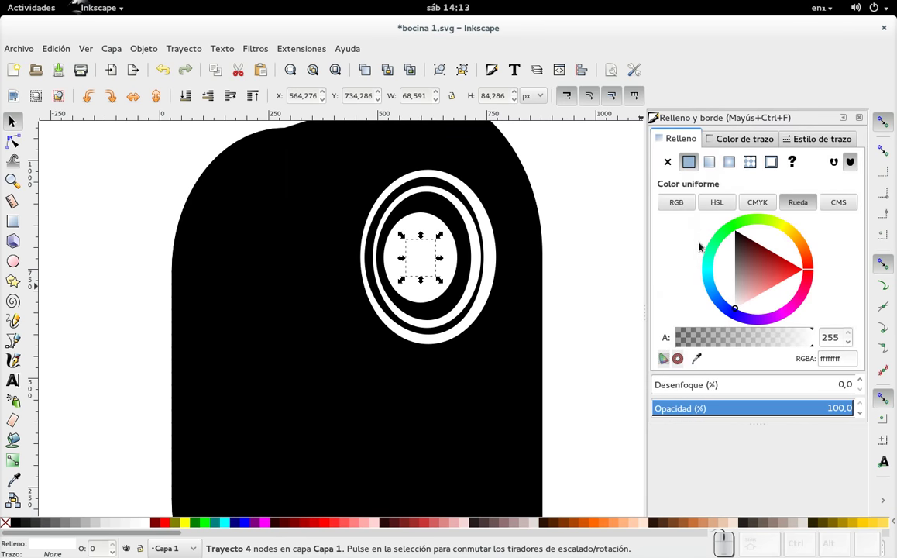
pyautogui.click(736, 170)
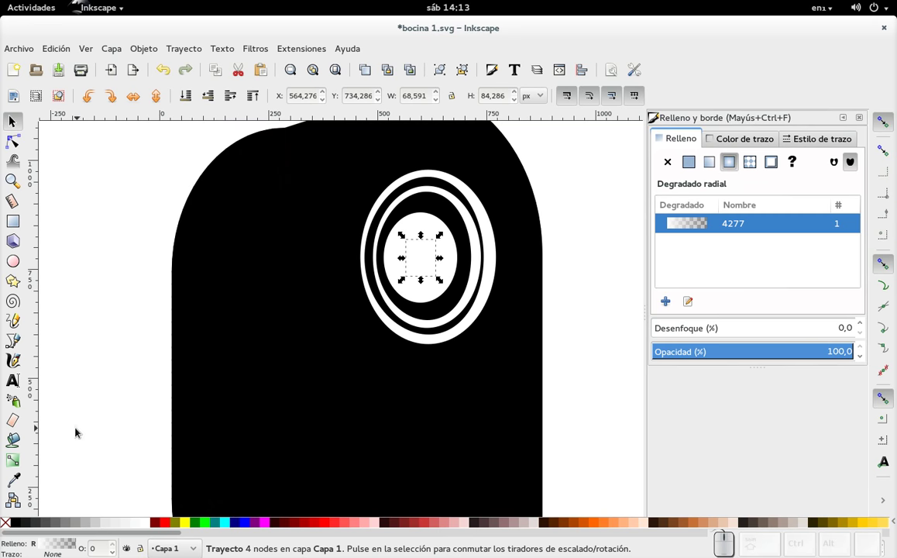
pyautogui.click(22, 468)
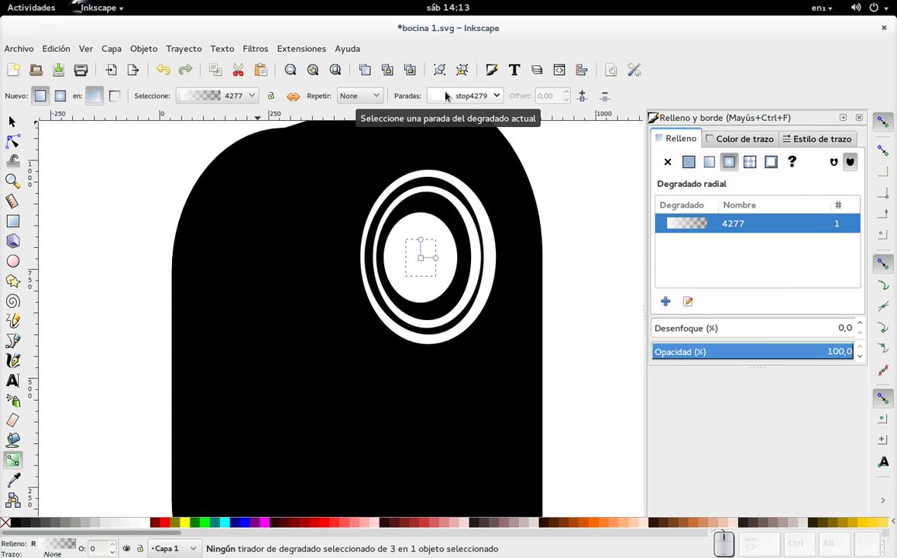
pyautogui.click(452, 97)
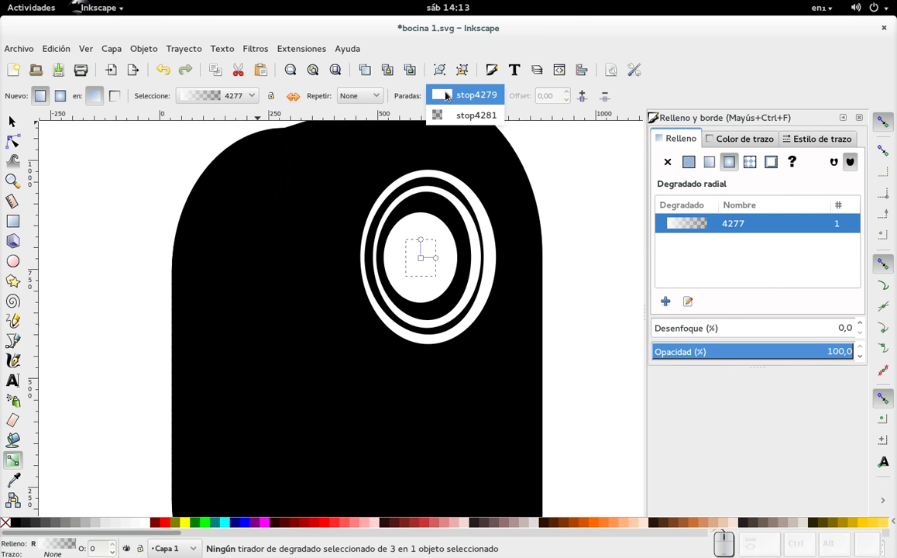
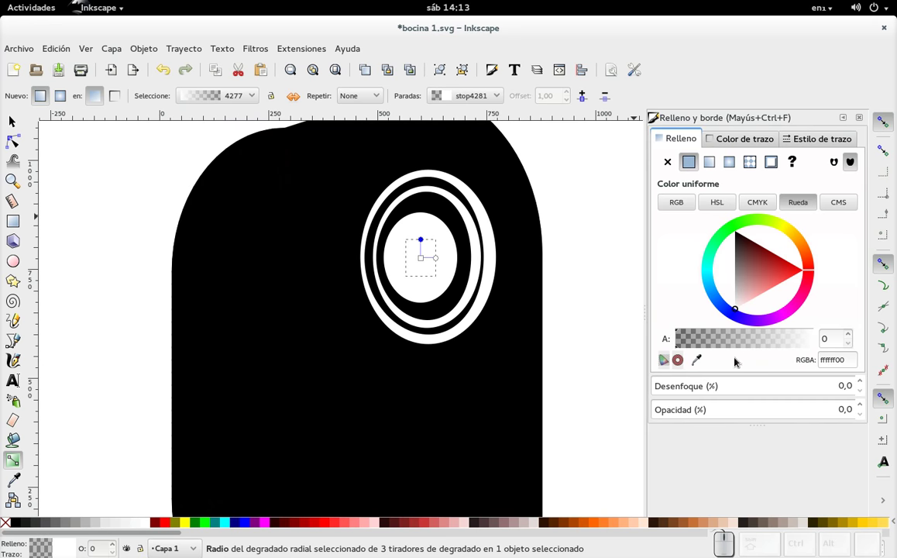
pyautogui.moveTo(711, 337); pyautogui.dragTo(820, 308)
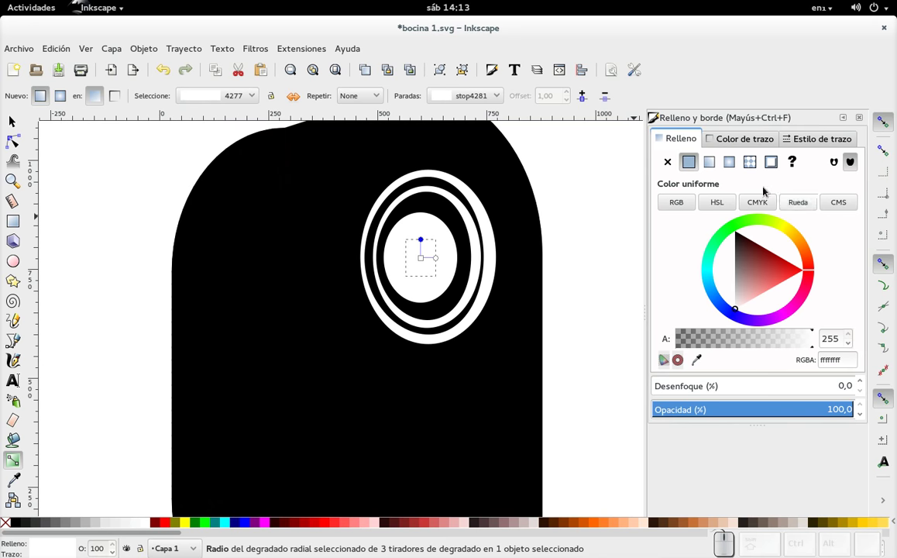
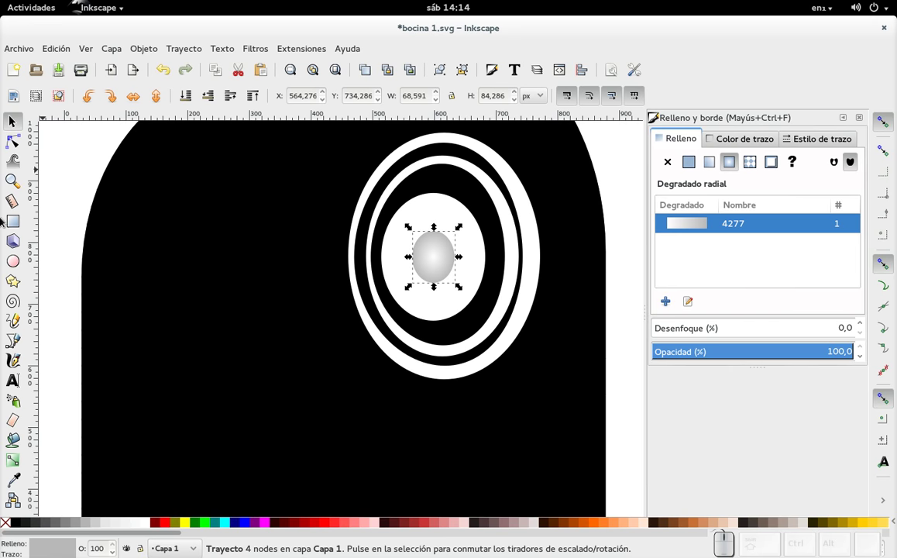
pyautogui.click(20, 344)
pyautogui.scroll(3)
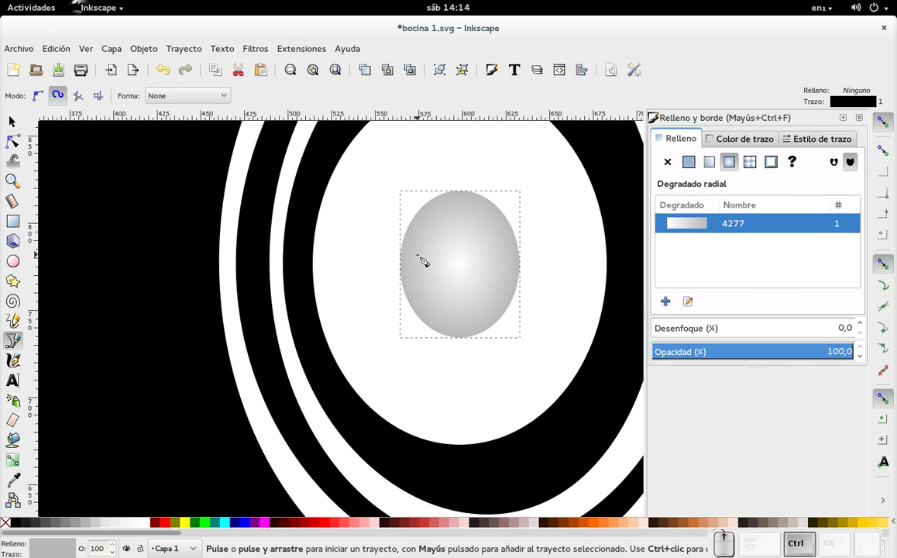
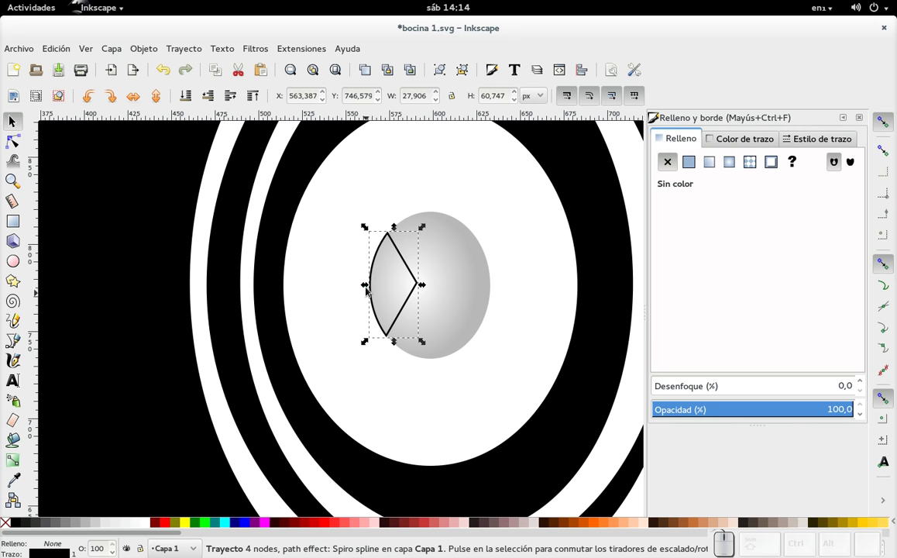
pyautogui.press('Delete')
pyautogui.click(20, 348)
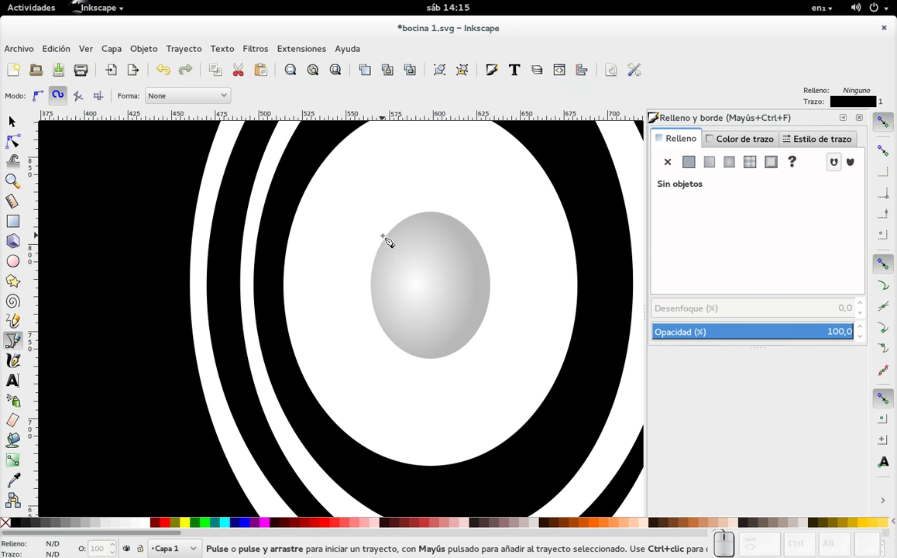
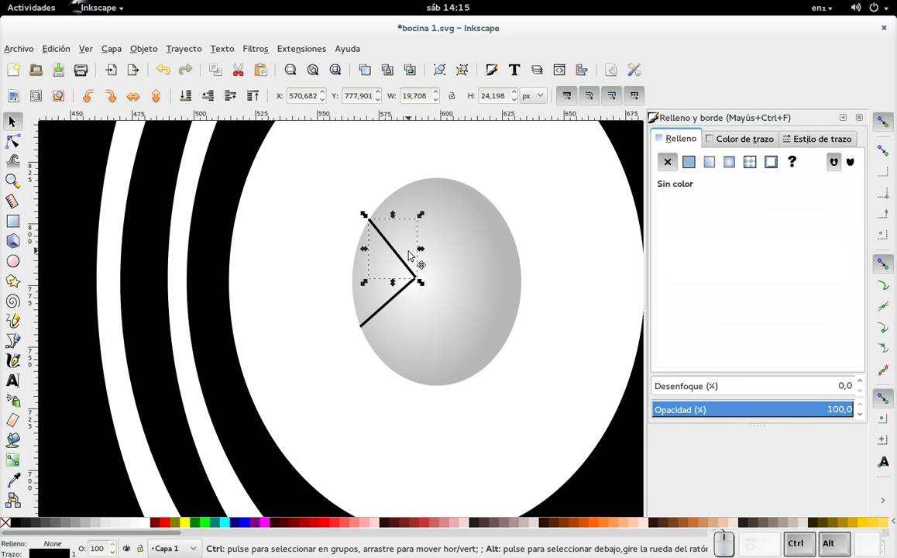
# Turn the V line's stroke into a filled outline via Path > Stroke to Path.
pyautogui.press('ctrl+alt+c')
pyautogui.click(191, 48)
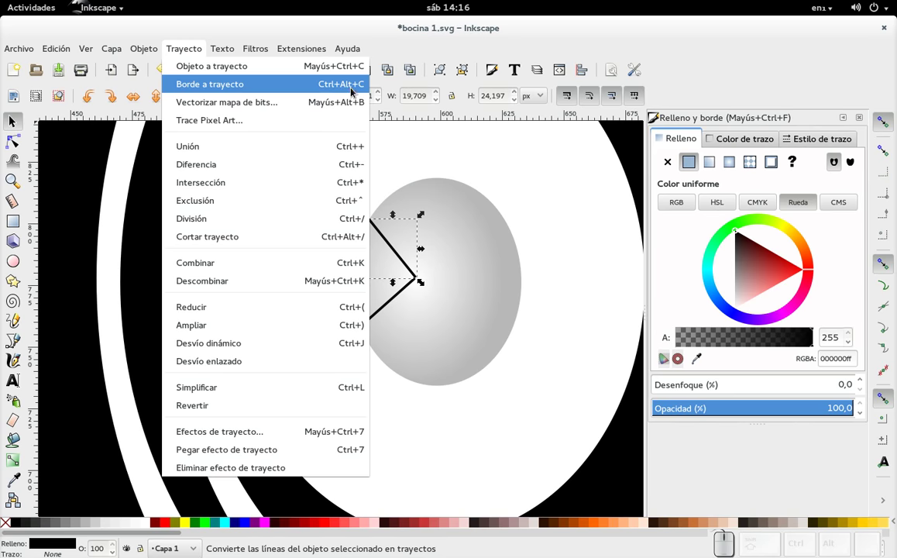
pyautogui.click(195, 55)
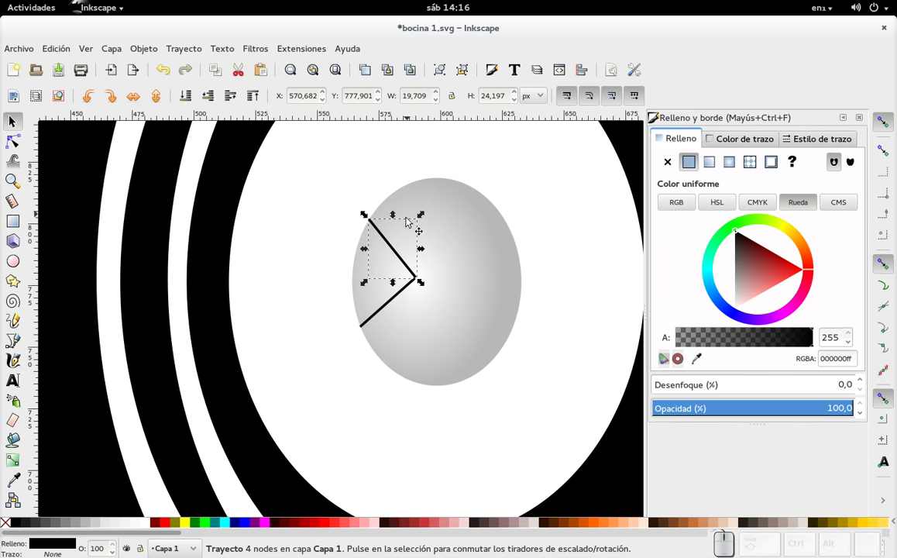
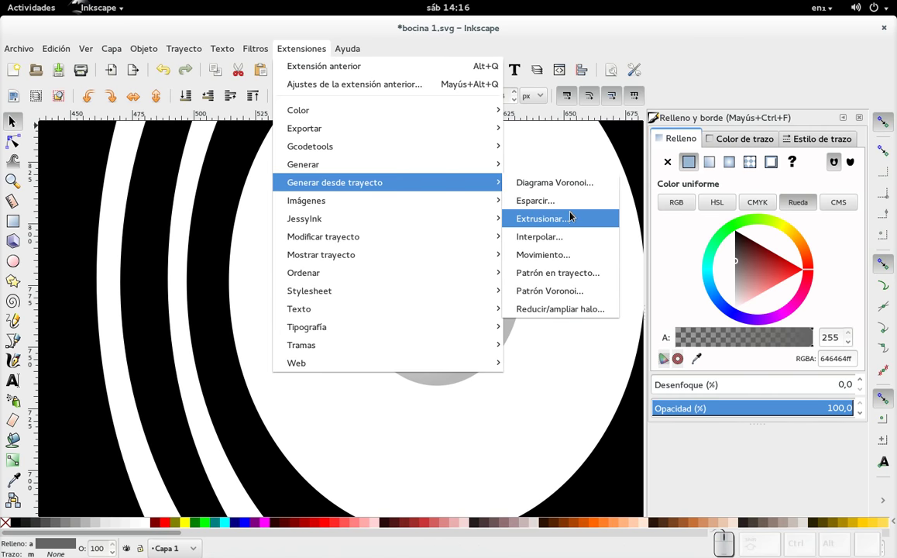
pyautogui.click(571, 246)
pyautogui.moveTo(449, 233); pyautogui.dragTo(605, 175)
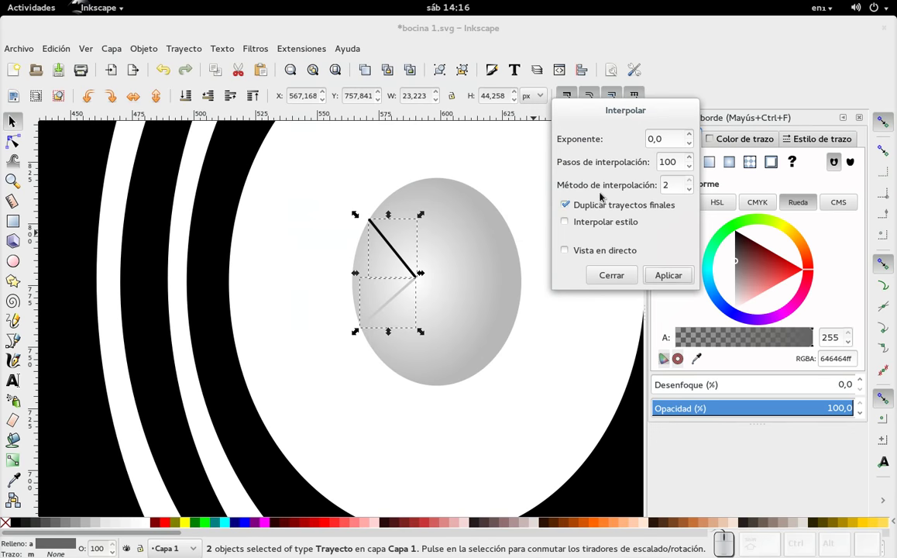
pyautogui.click(572, 254)
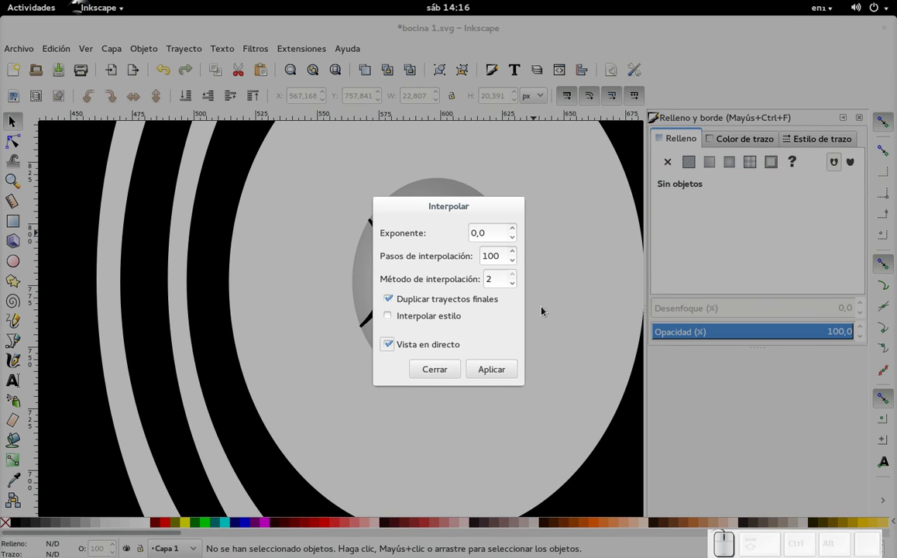
pyautogui.moveTo(423, 211); pyautogui.dragTo(471, 251)
pyautogui.click(499, 370)
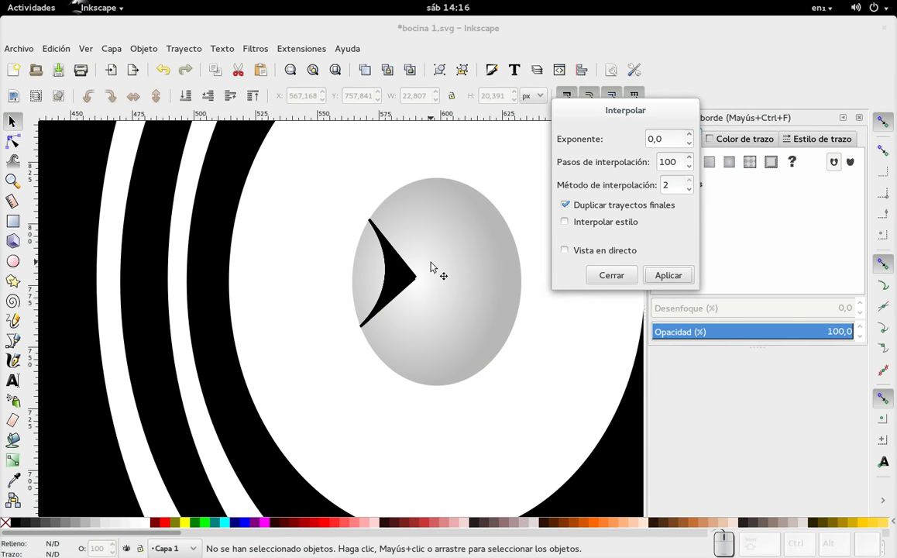
pyautogui.press('ctrl+z')
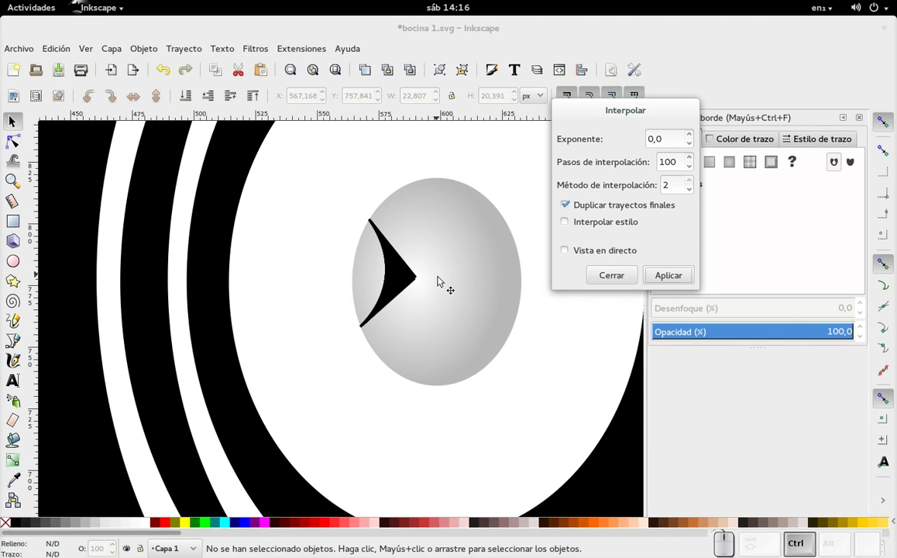
pyautogui.press('ctrl+z')
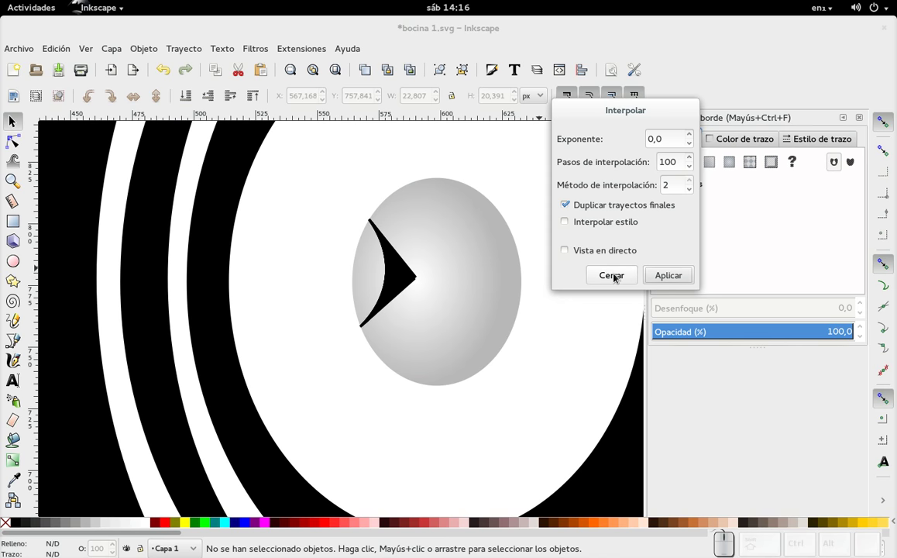
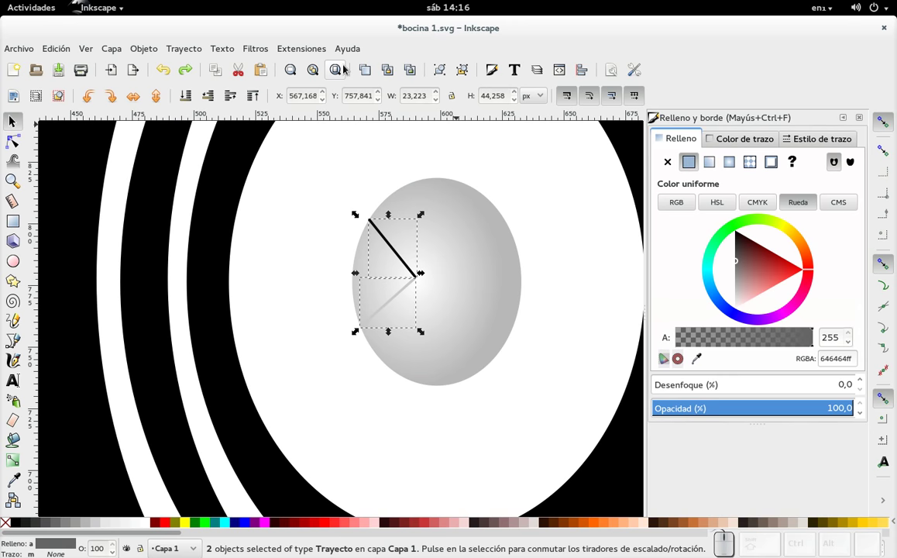
# Preview the Interpolar blend live with method 1 and no duplicated end paths, then close it.
pyautogui.click(304, 55)
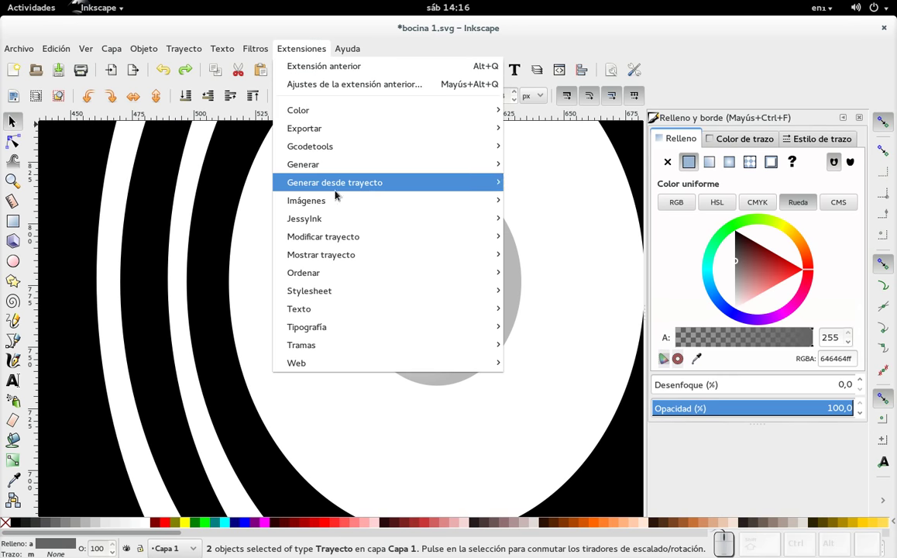
pyautogui.click(560, 241)
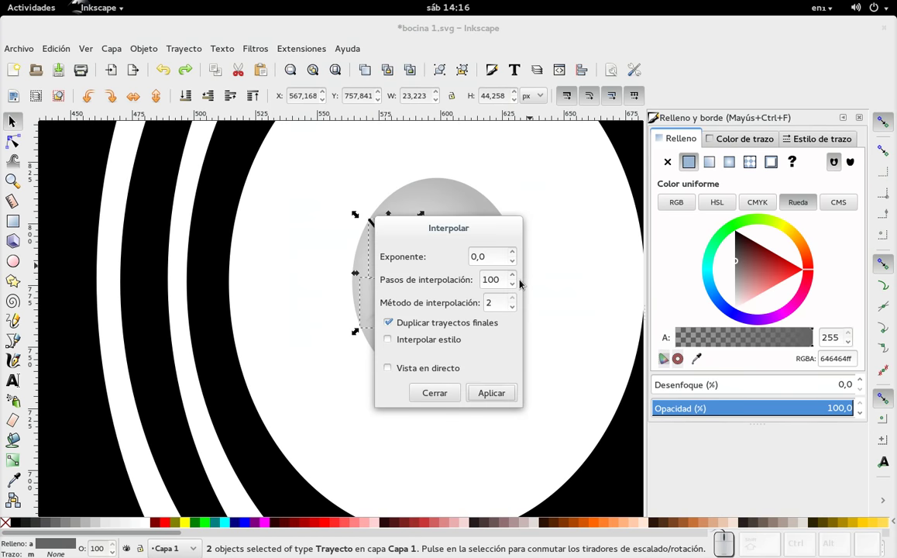
pyautogui.click(516, 310)
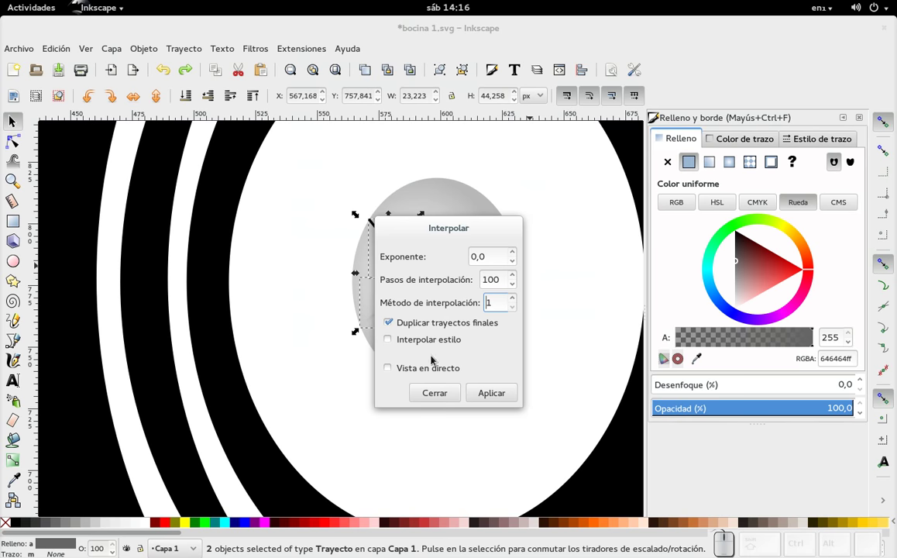
pyautogui.click(389, 370)
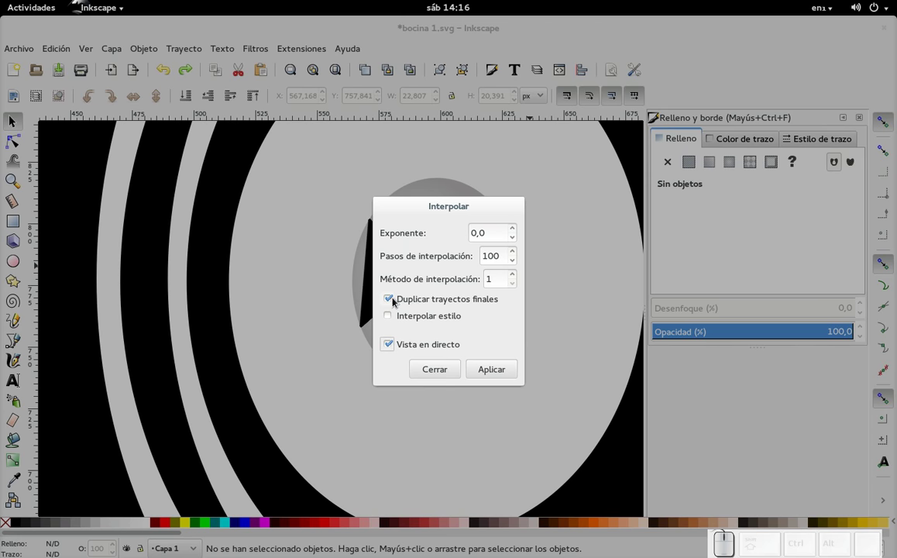
pyautogui.click(395, 304)
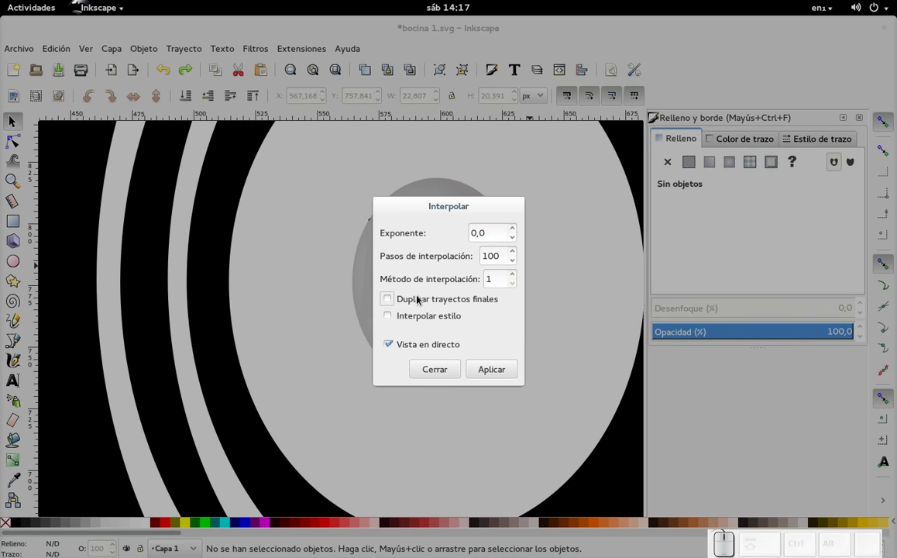
pyautogui.click(392, 323)
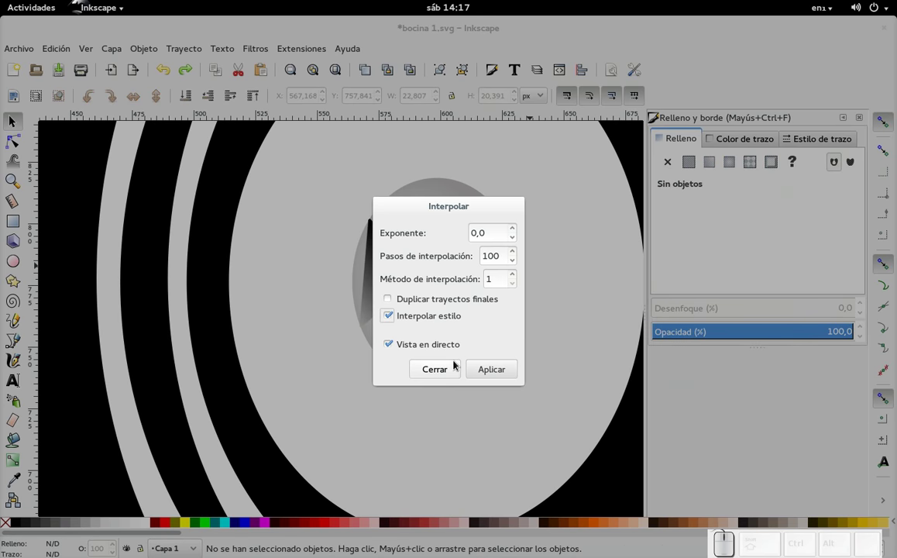
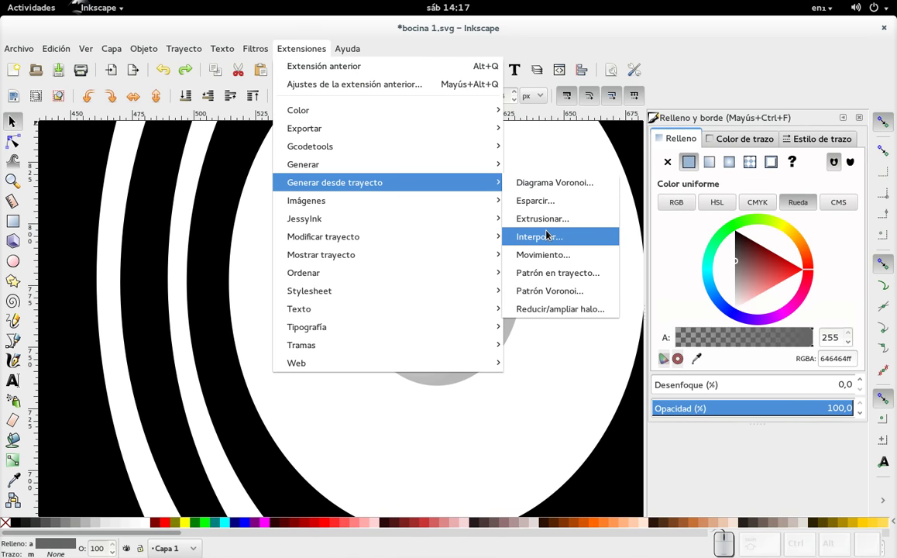
# Reopen Interpolar with live preview, try method 2, and set it back to method 1.
pyautogui.click(556, 226)
pyautogui.press('Escape')
pyautogui.click(289, 54)
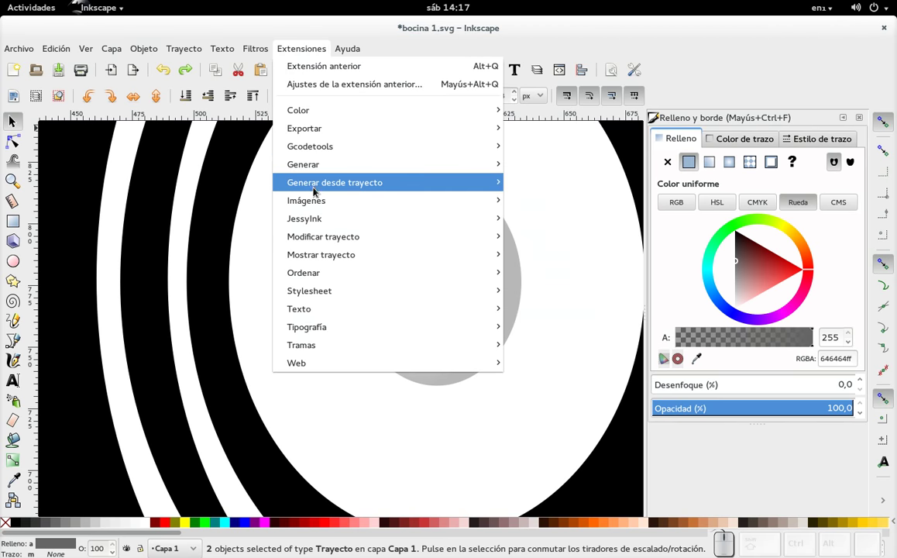
pyautogui.click(562, 244)
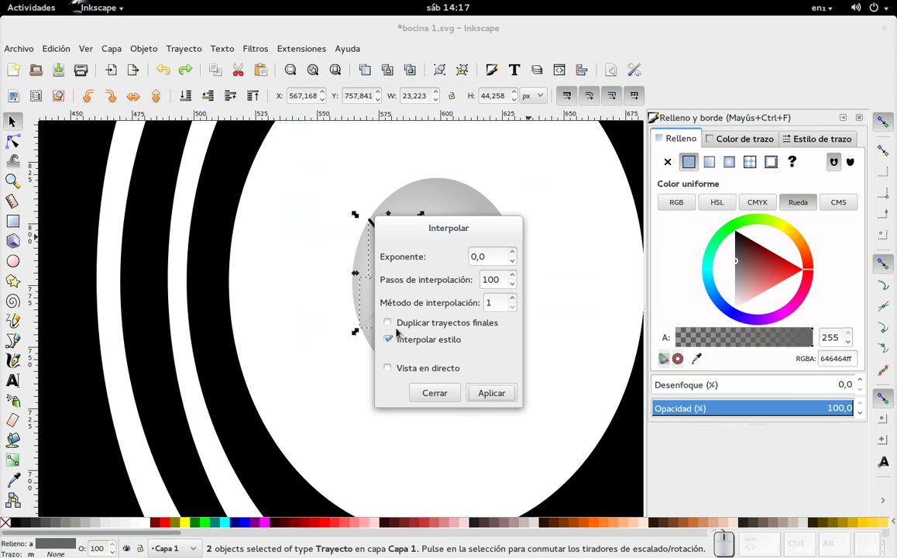
pyautogui.click(517, 302)
pyautogui.click(393, 373)
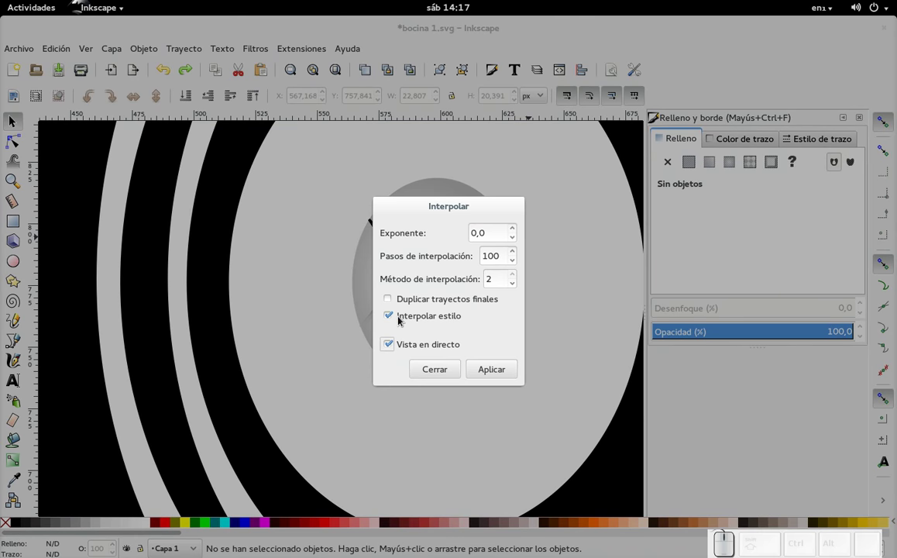
pyautogui.click(390, 316)
pyautogui.click(390, 316)
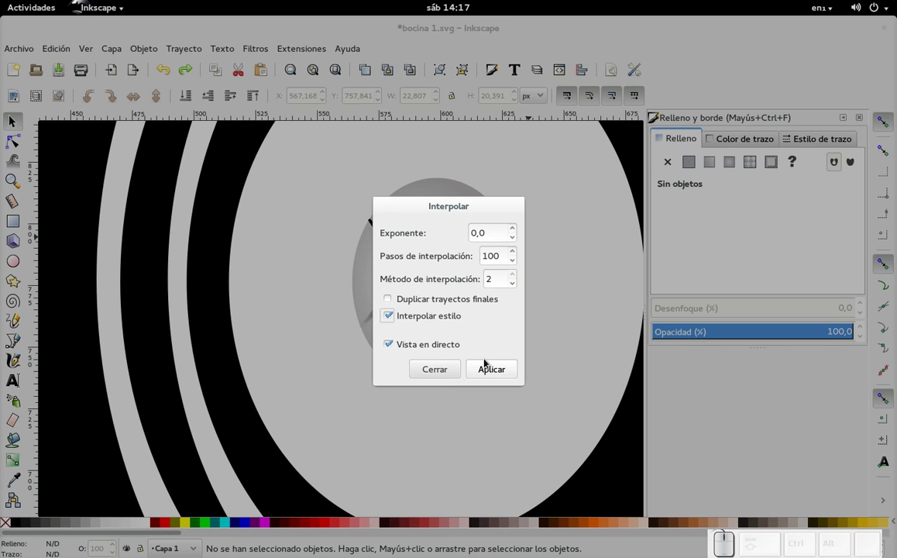
pyautogui.click(517, 289)
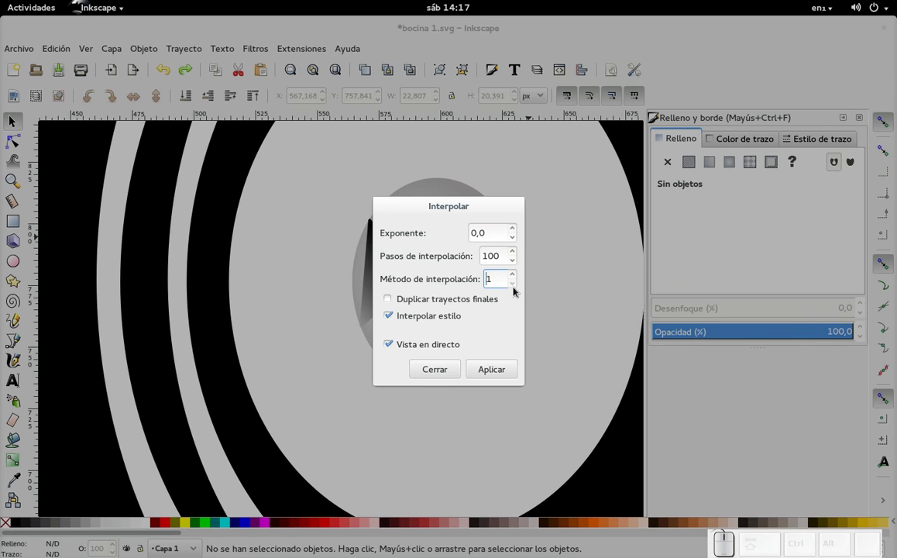
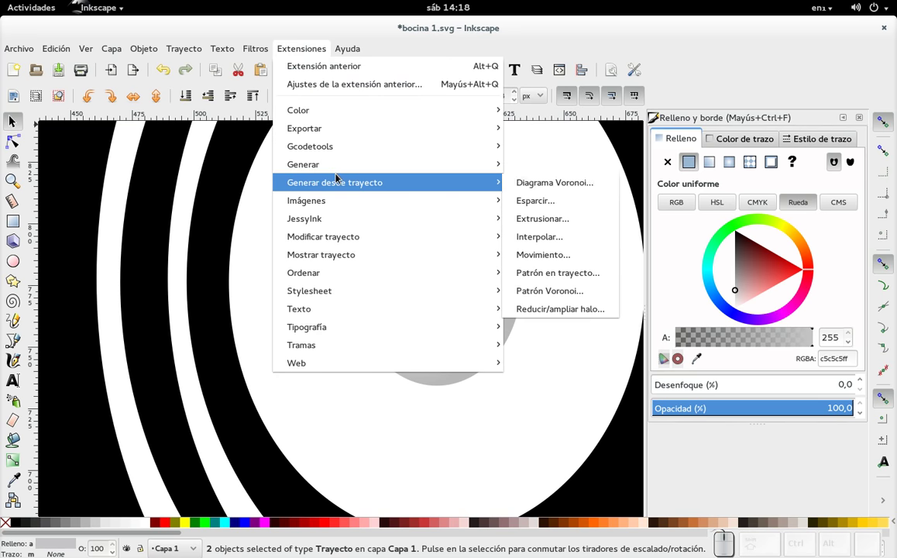
# Apply the 100-step Interpolar blend and zoom in on the shaded grey cone group.
pyautogui.click(555, 237)
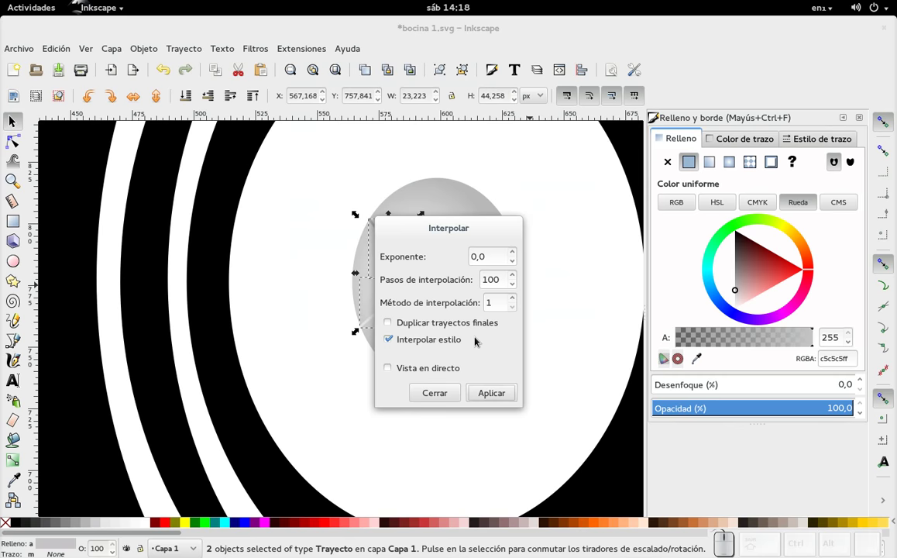
pyautogui.click(387, 379)
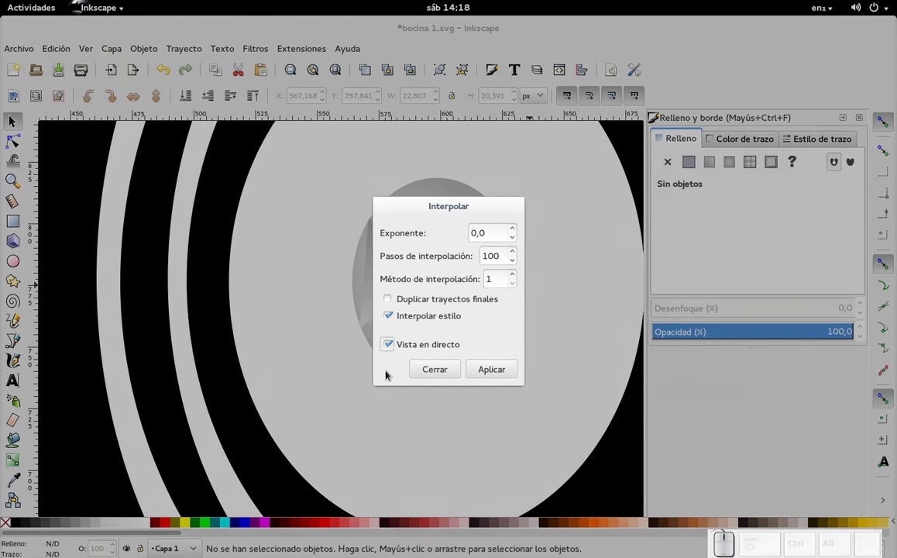
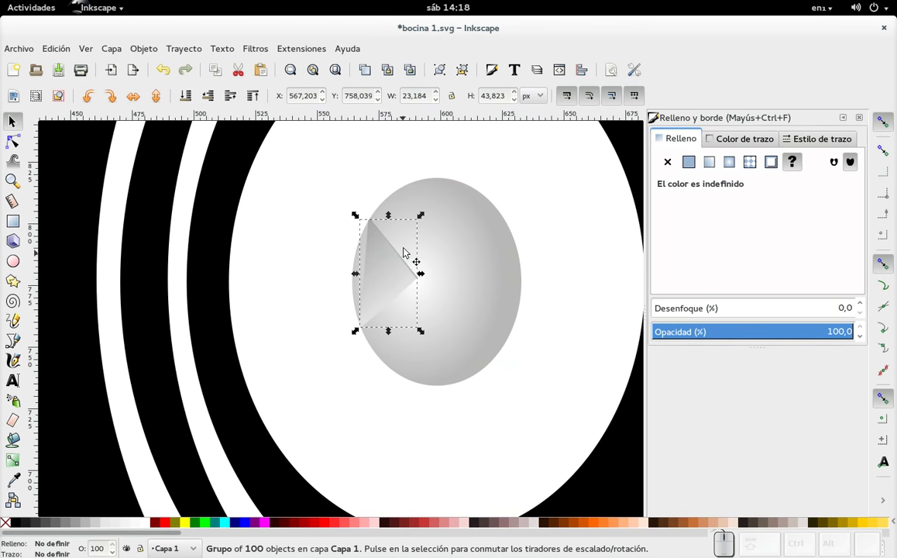
pyautogui.scroll(-3)
pyautogui.scroll(-3)
pyautogui.click(576, 279)
pyautogui.moveTo(579, 322); pyautogui.dragTo(292, 264)
pyautogui.scroll(3)
pyautogui.scroll(-3)
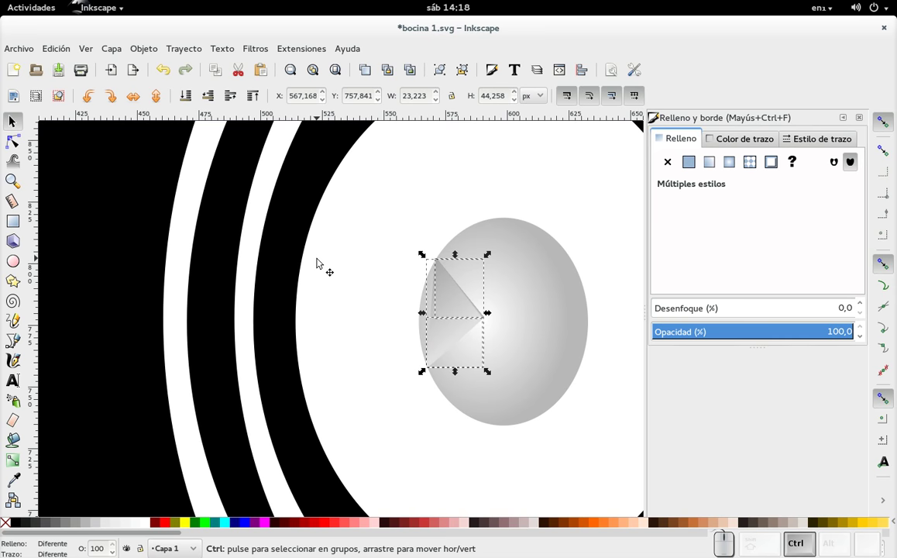
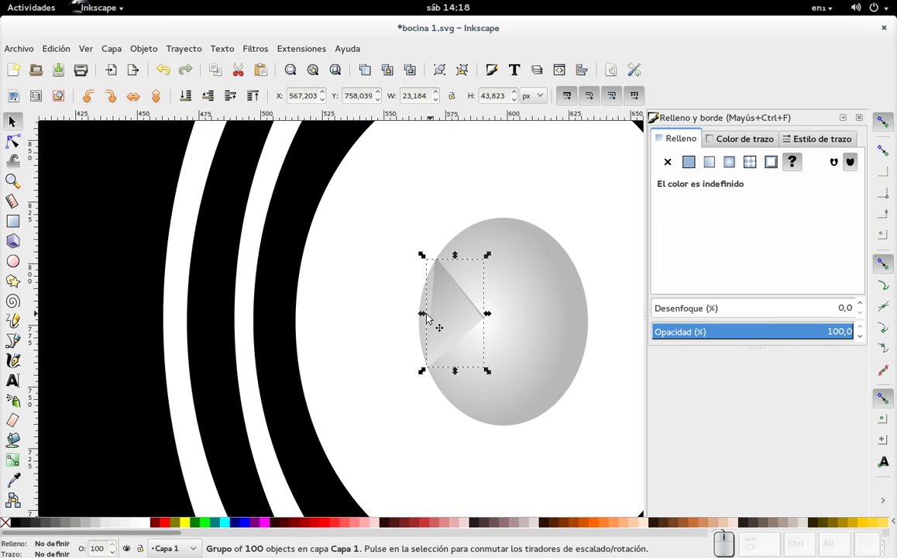
pyautogui.scroll(3)
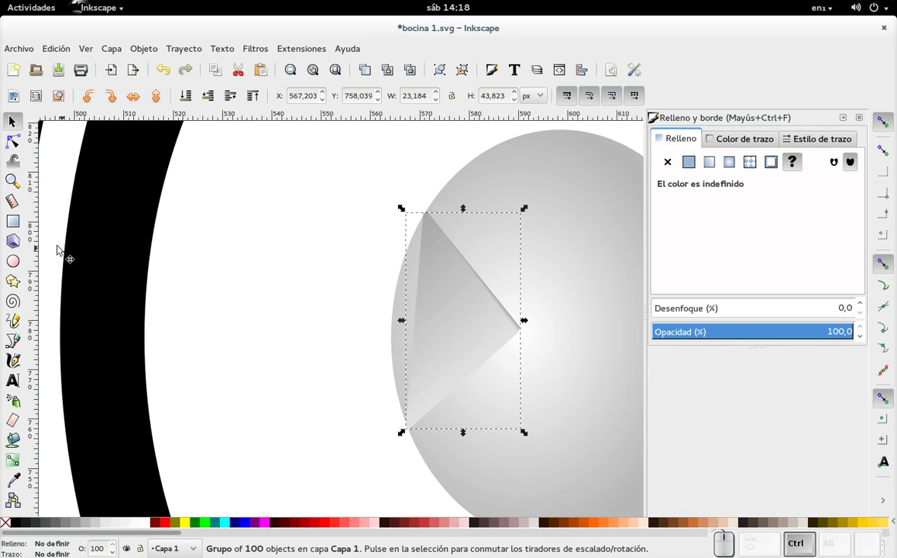
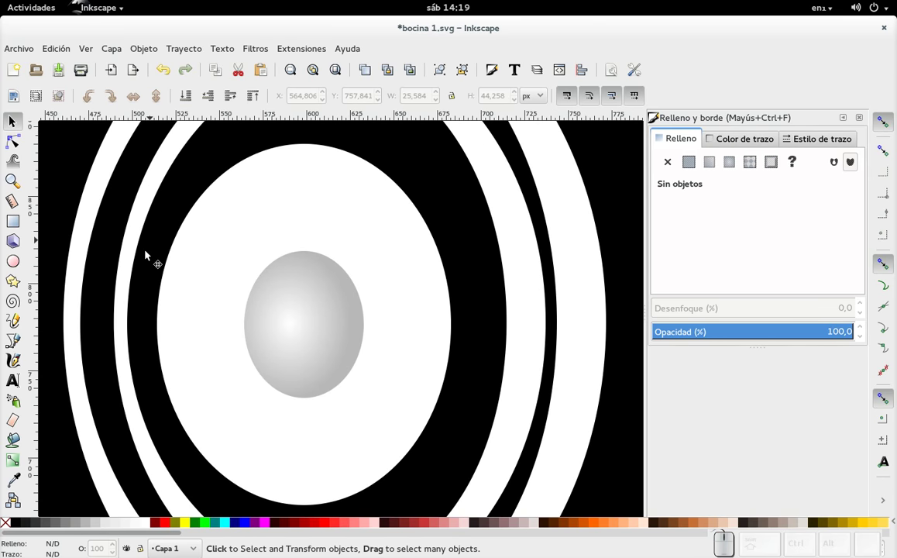
# Draw a pointed highlight on the cone's left with a linear gradient fill and no stroke, then give the cone a radial gradient stroke.
pyautogui.click(18, 347)
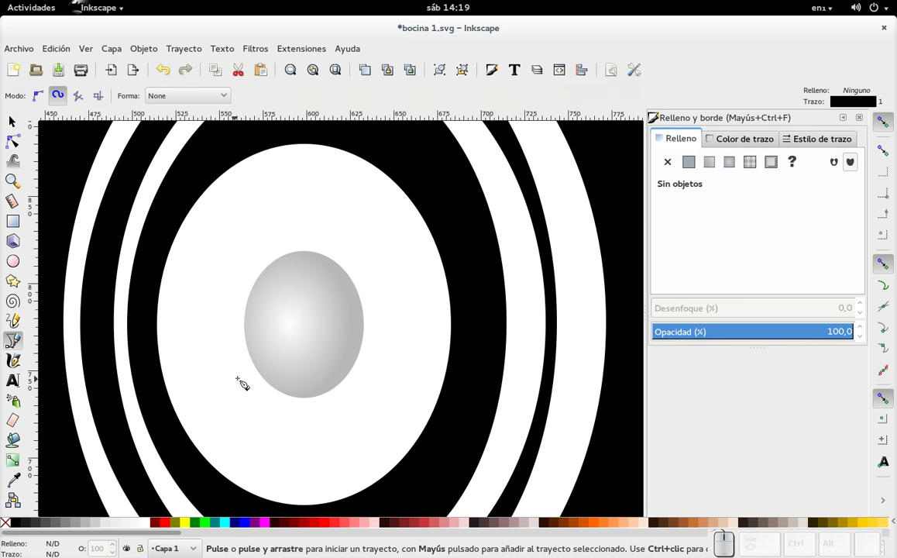
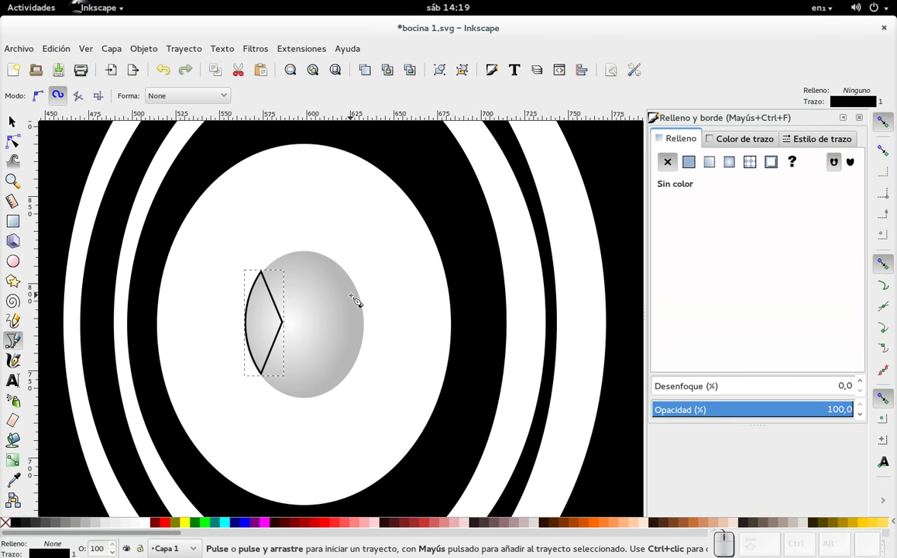
pyautogui.click(742, 134)
pyautogui.click(661, 169)
pyautogui.click(670, 162)
pyautogui.click(678, 134)
pyautogui.click(713, 163)
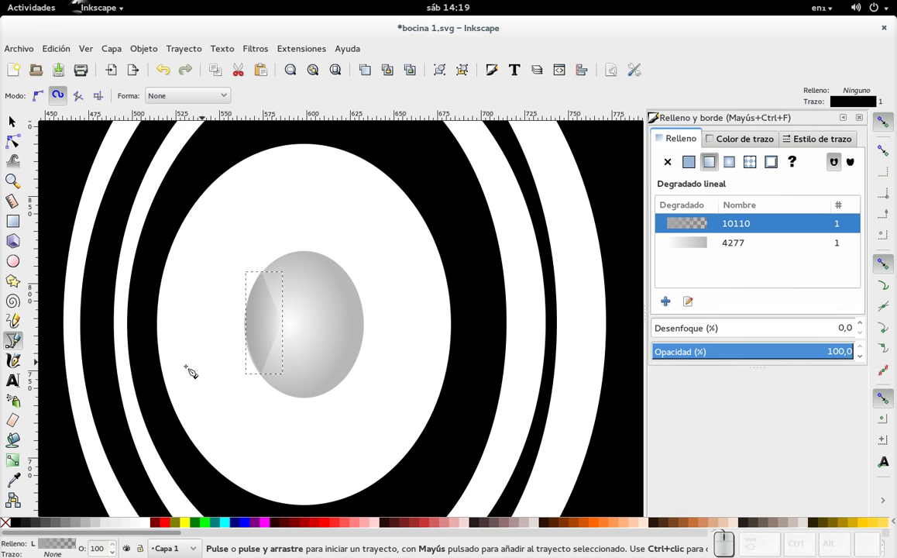
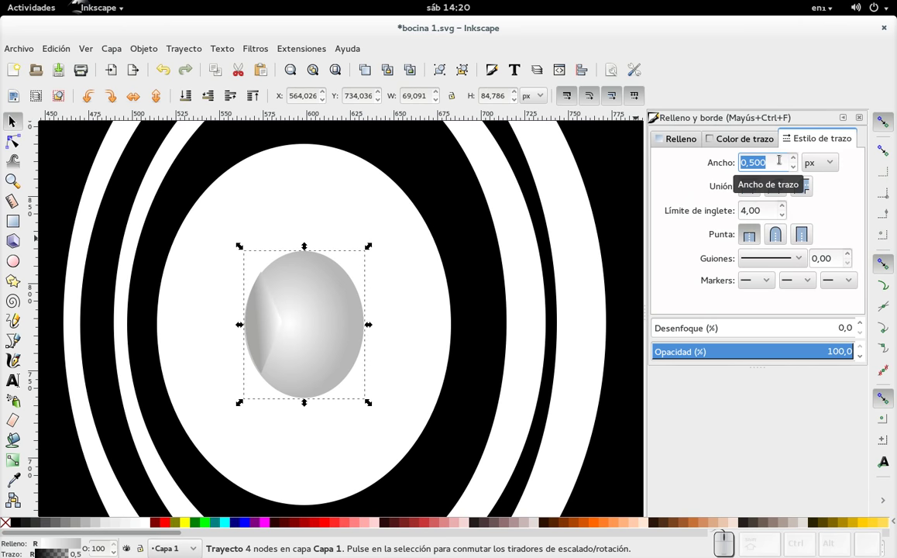
# Set the cone's outline width to 3 px and show its stroke paint settings.
pyautogui.press('KP_3')
pyautogui.press('KP_Enter')
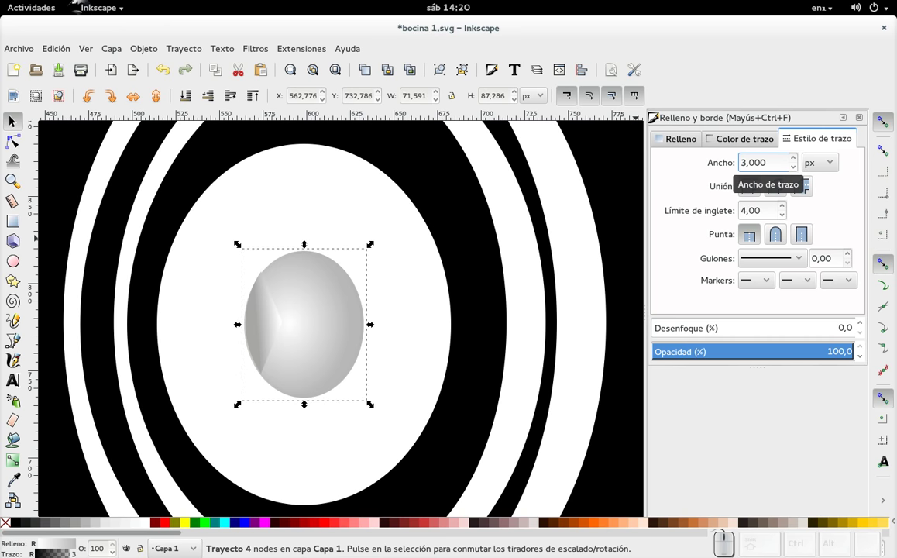
pyautogui.click(739, 138)
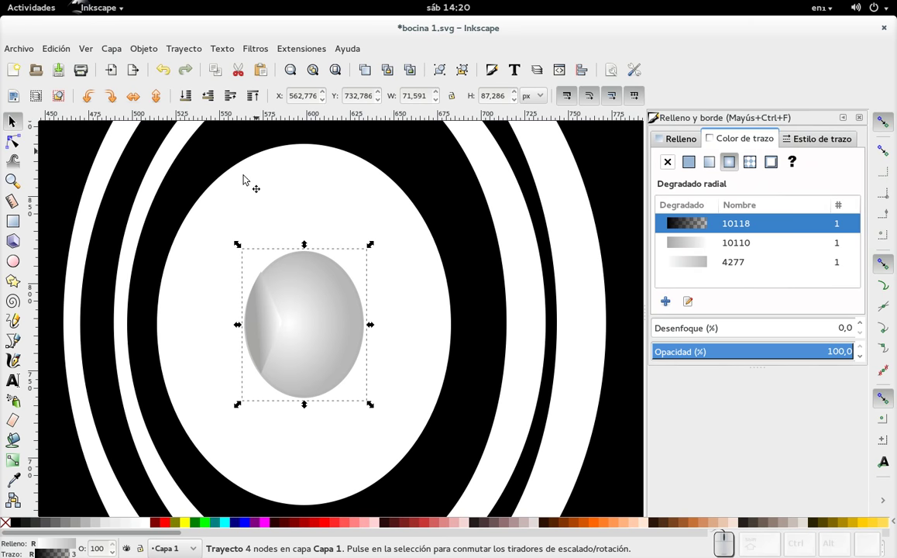
# Recolour the outline's gradient stops from opaque dark grey to semi-transparent for a soft rim.
pyautogui.click(12, 464)
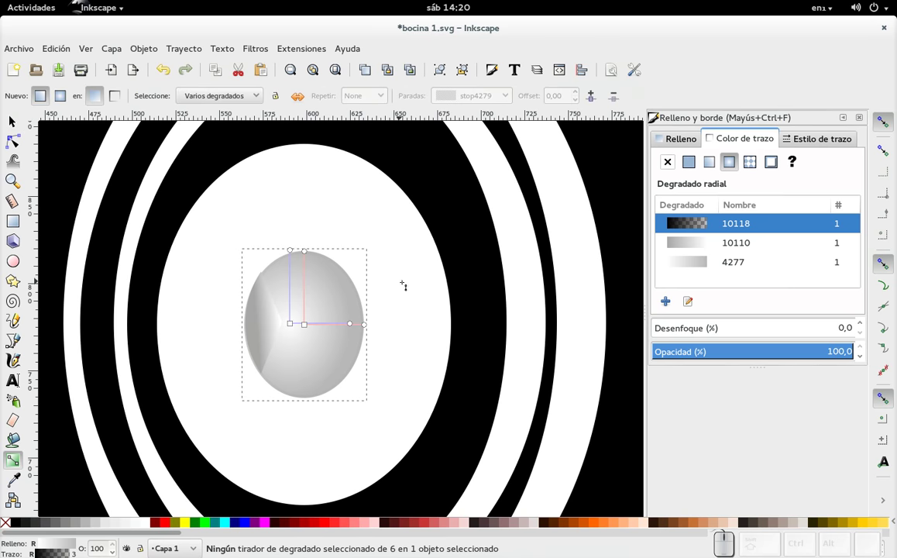
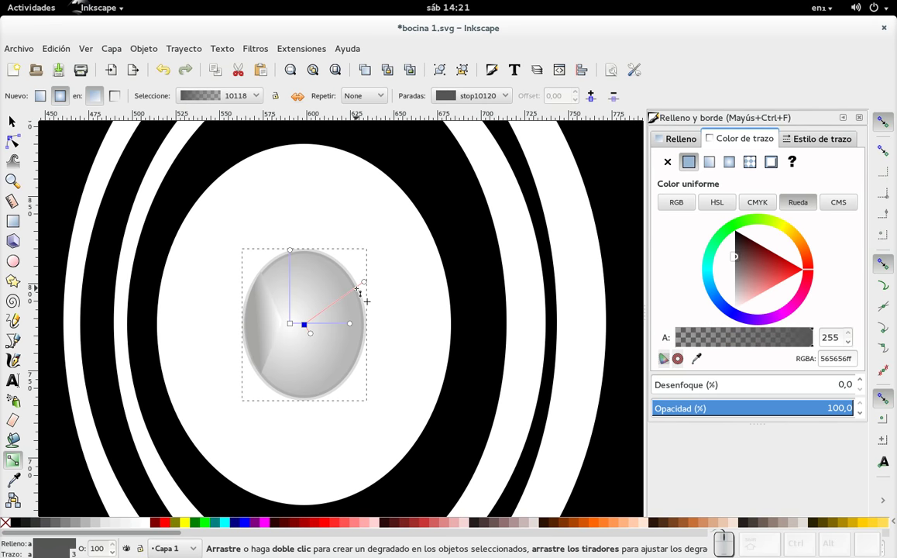
pyautogui.scroll(-3)
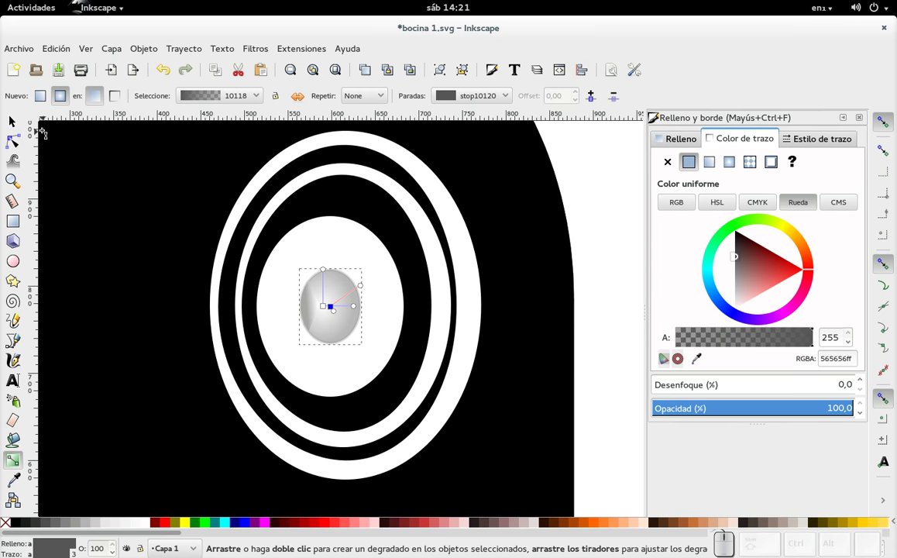
pyautogui.click(21, 124)
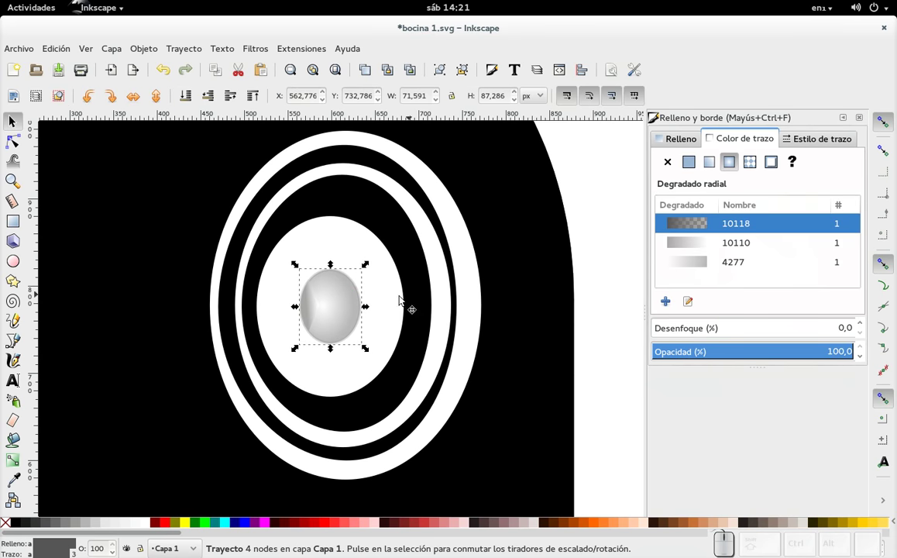
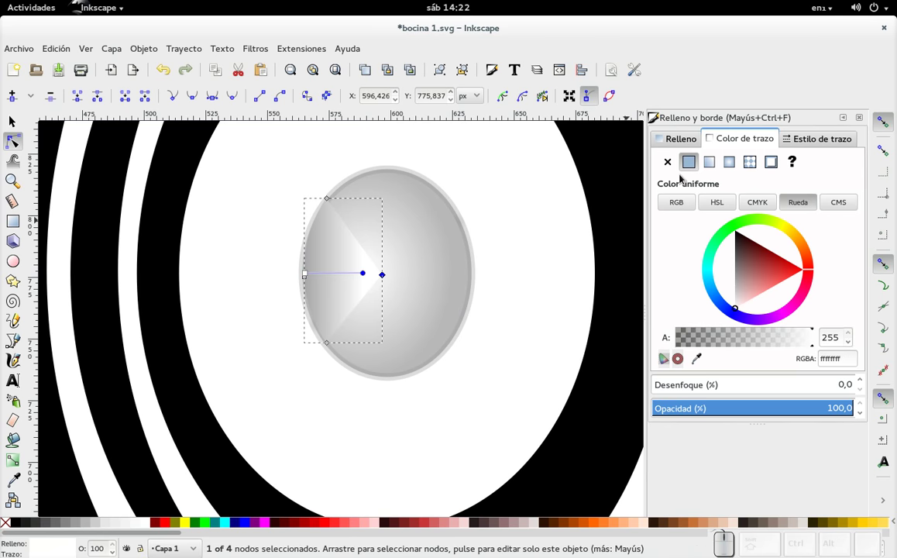
# Change the pointed highlight's fill to a radial gradient with stop alpha 50 and 22% opacity.
pyautogui.click(732, 165)
pyautogui.press('ctrl+z')
pyautogui.click(694, 141)
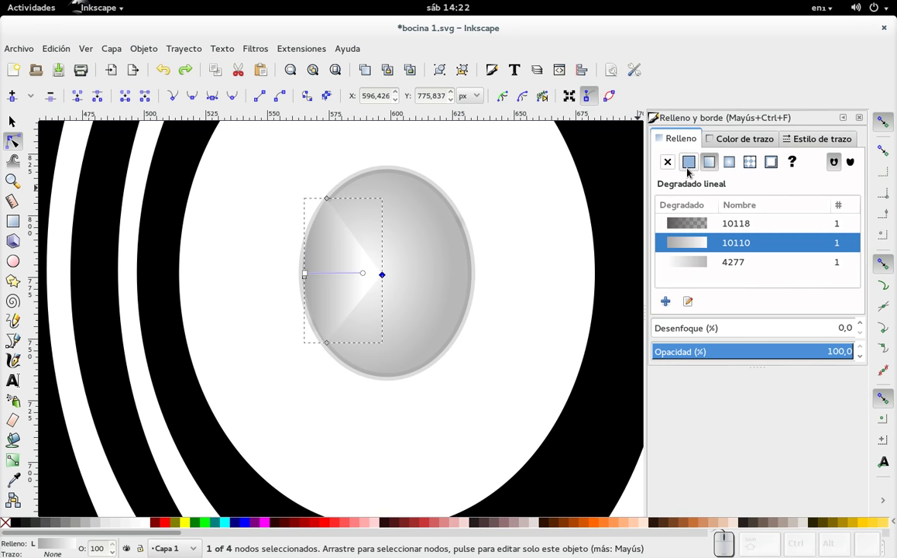
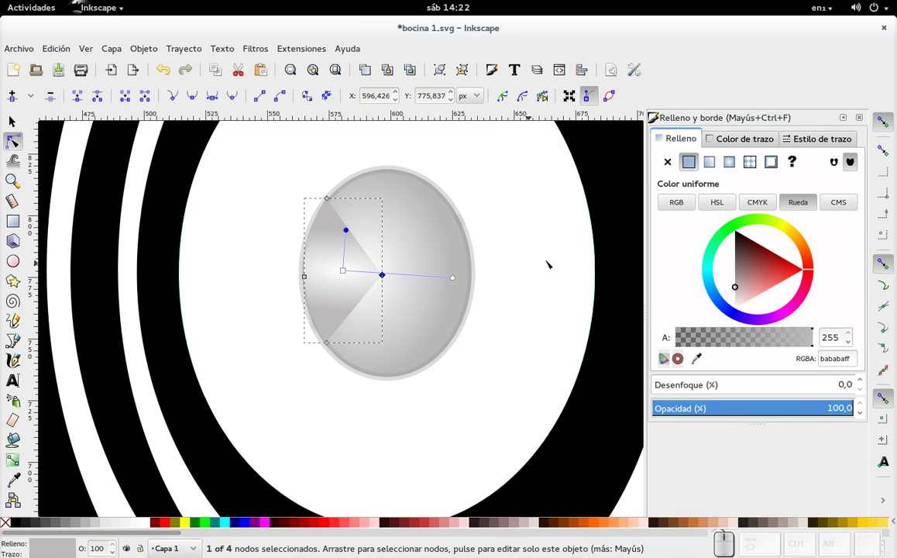
pyautogui.click(26, 132)
pyautogui.scroll(-3)
pyautogui.scroll(3)
pyautogui.click(361, 200)
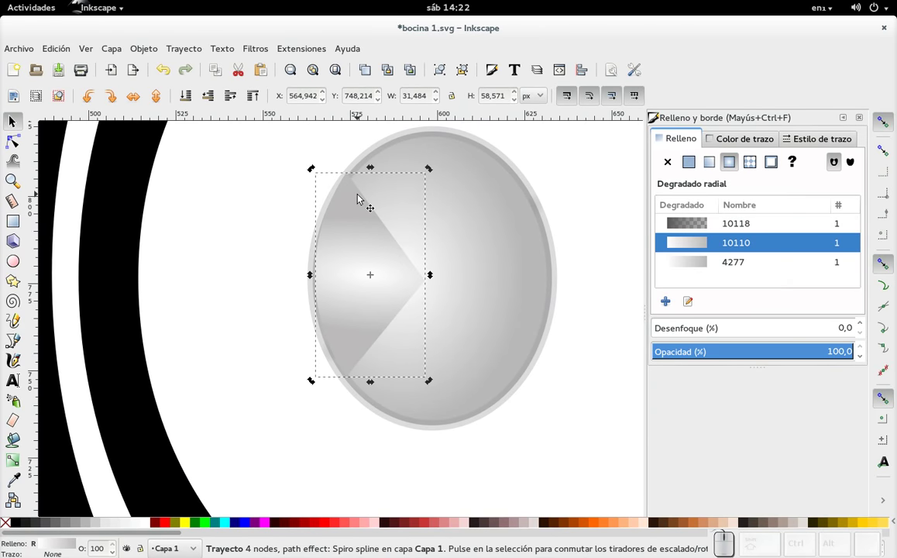
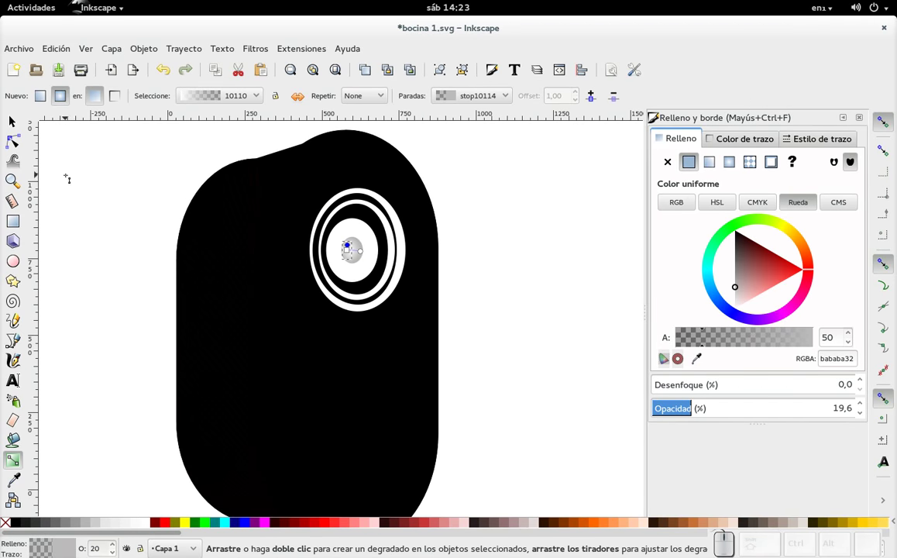
pyautogui.click(26, 145)
pyautogui.click(515, 302)
pyautogui.click(517, 352)
pyautogui.scroll(-3)
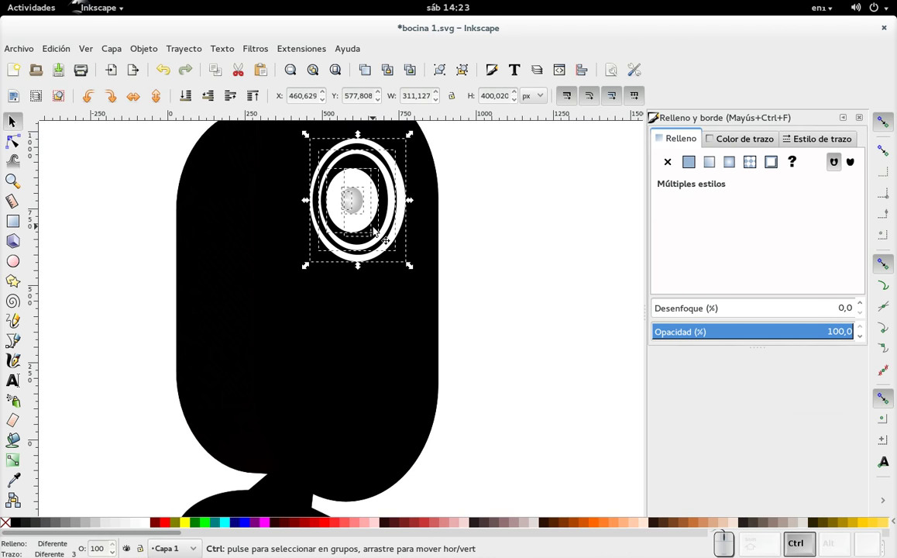
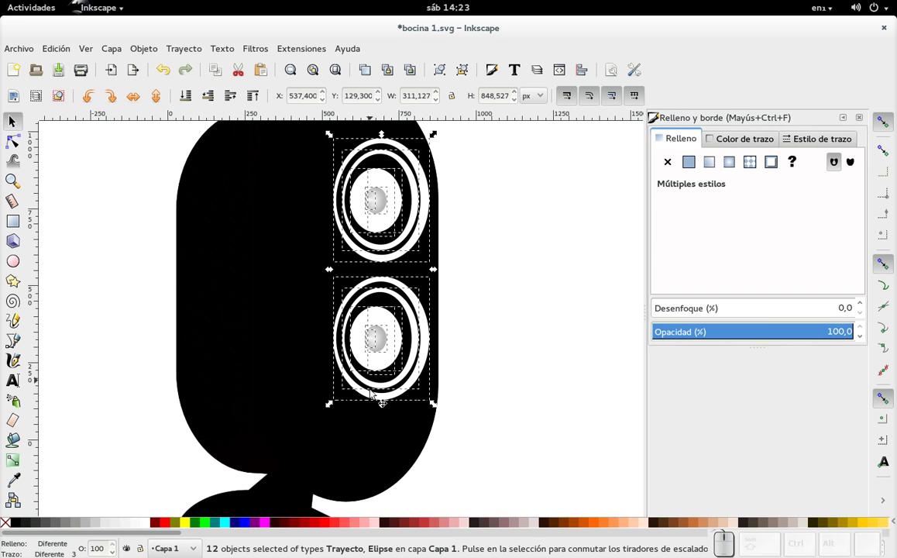
pyautogui.click(376, 453)
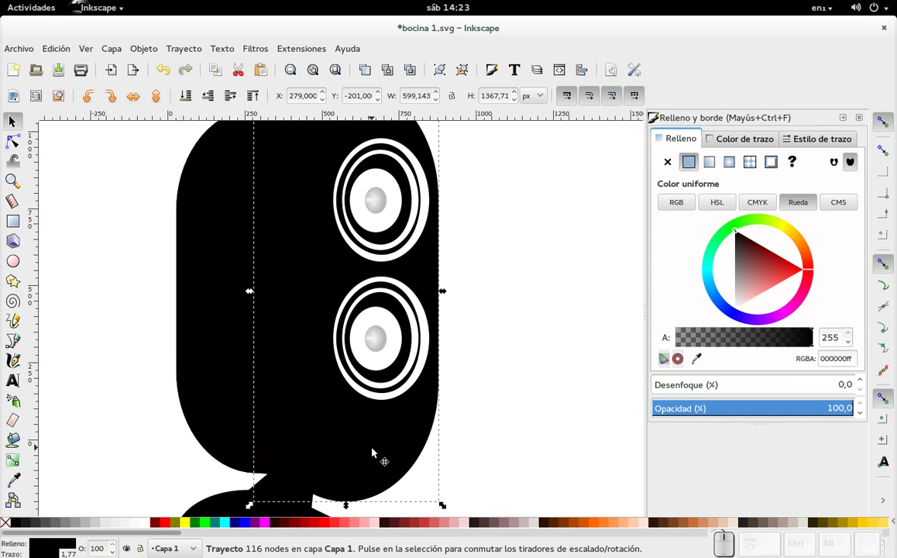
pyautogui.moveTo(373, 455); pyautogui.dragTo(424, 459)
pyautogui.press('ctrl+z')
pyautogui.click(514, 410)
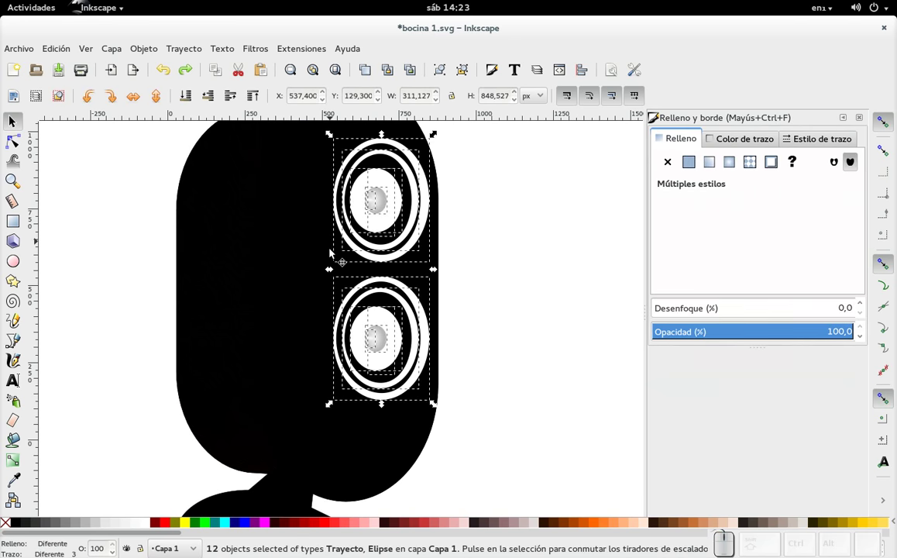
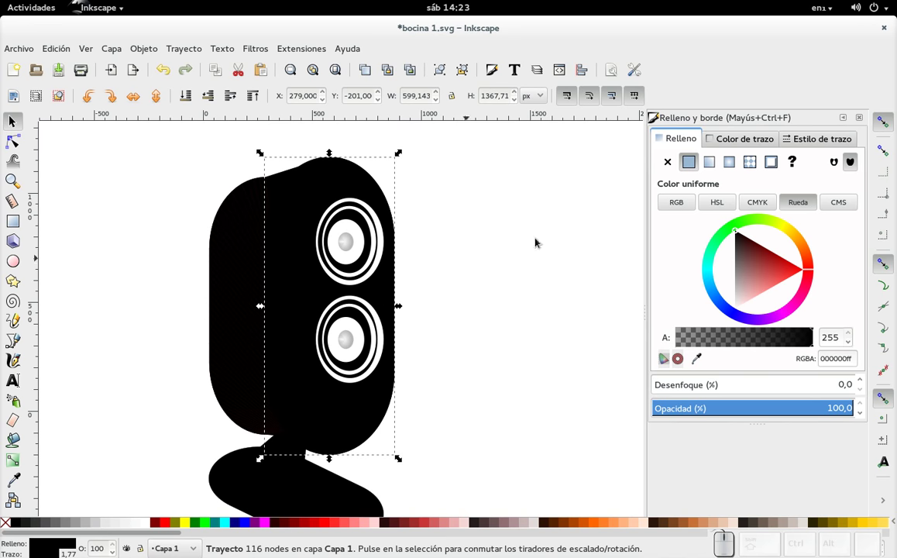
# Give the front face a 15 px linear-gradient stroke showing a grey rim along its left edge.
pyautogui.click(733, 138)
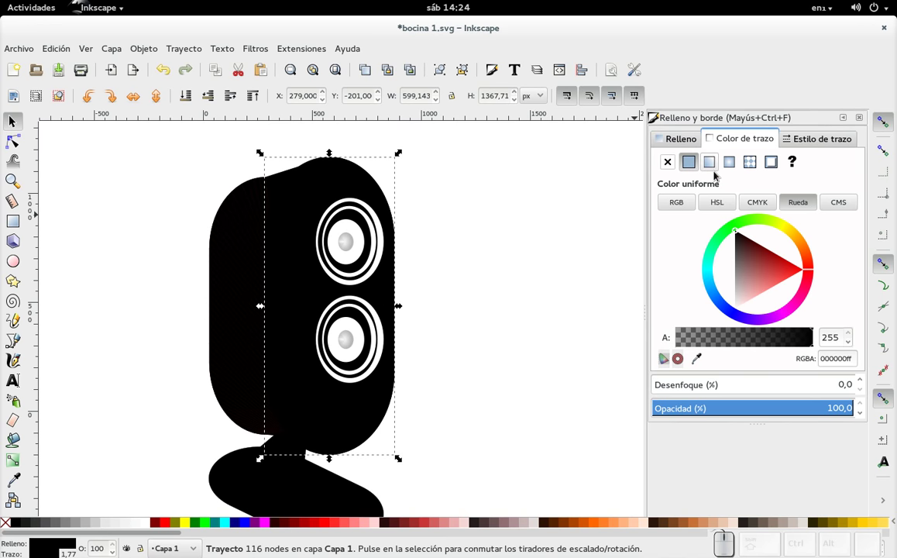
pyautogui.click(717, 161)
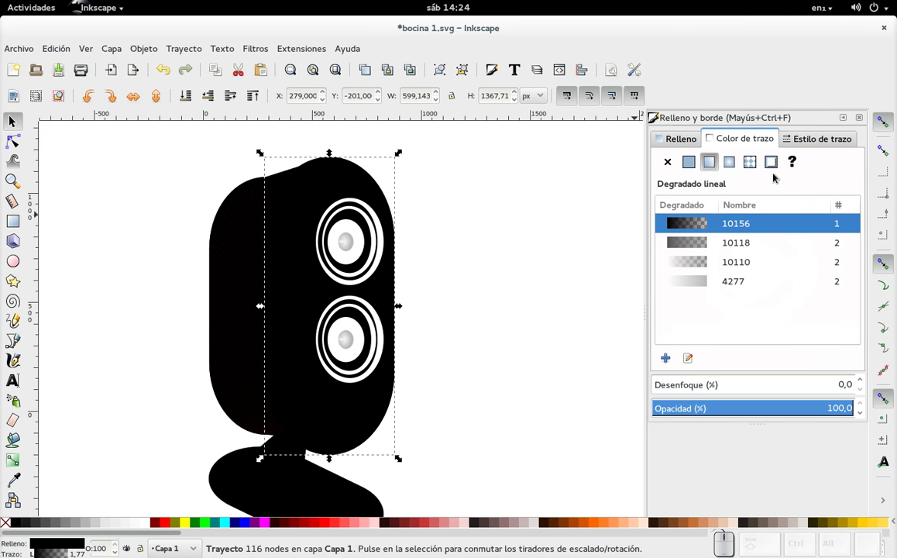
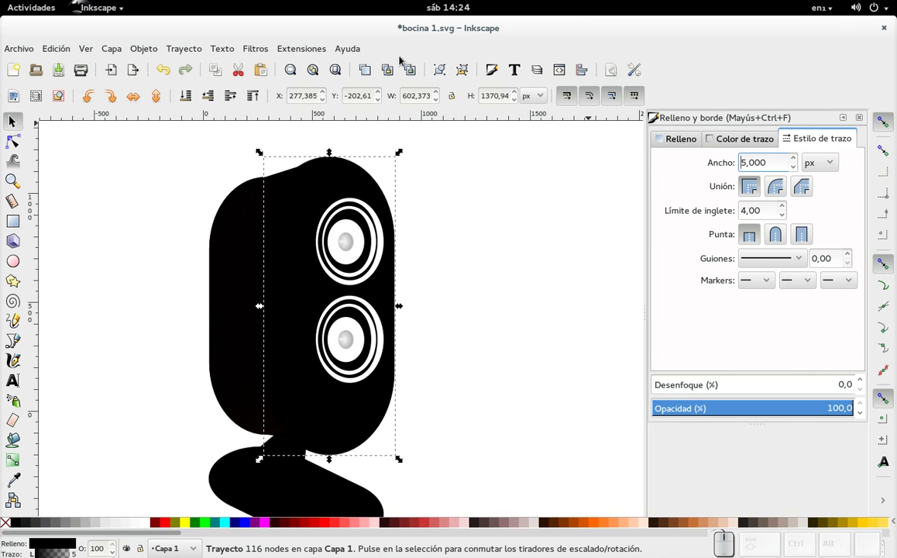
pyautogui.click(11, 465)
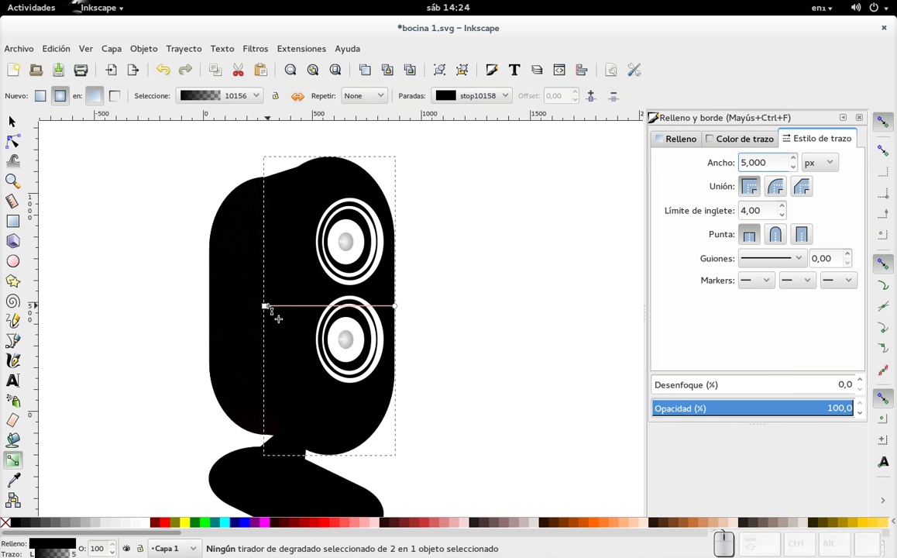
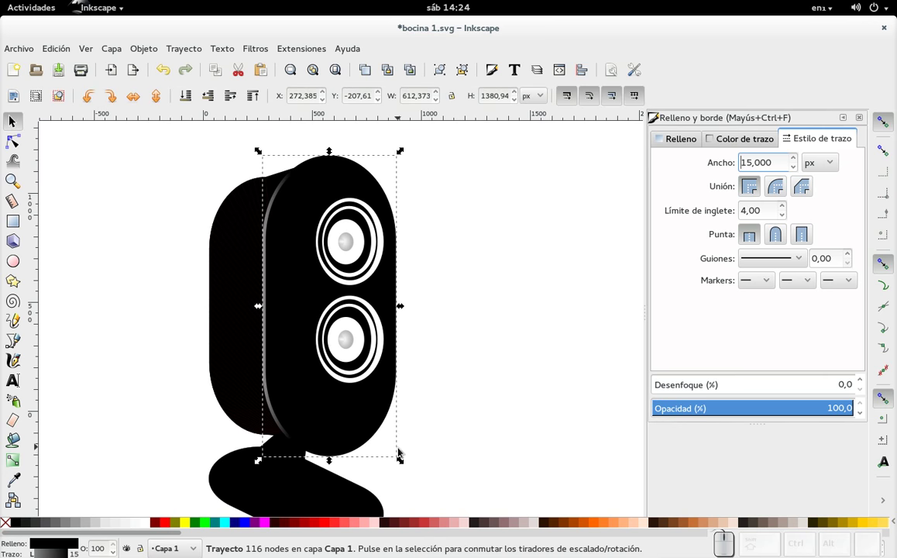
pyautogui.moveTo(406, 469); pyautogui.dragTo(457, 408)
pyautogui.click(480, 376)
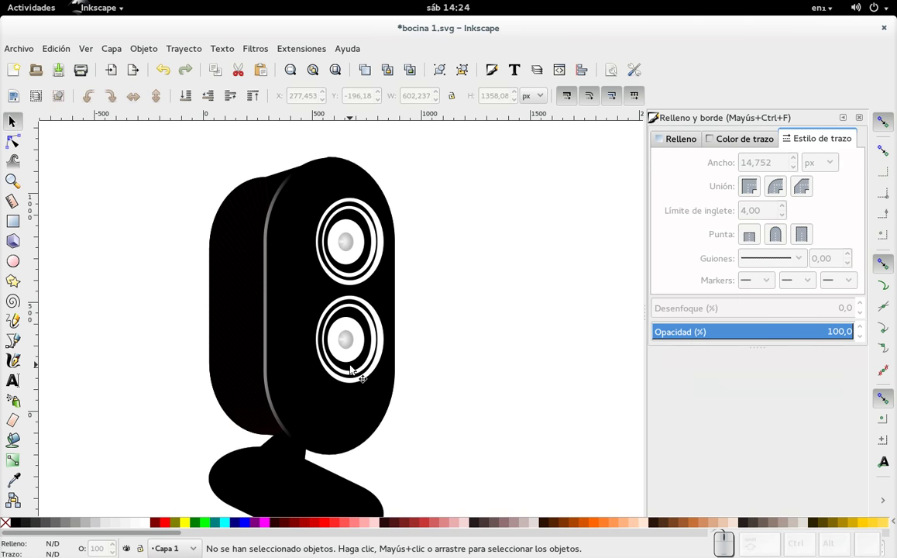
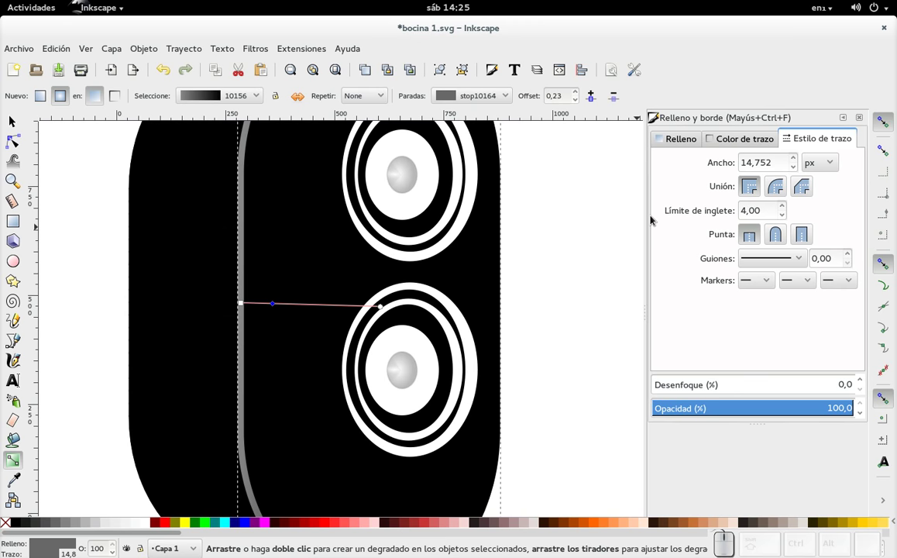
# Set the front outline's gradient stop to dark grey 2f2f2fff, narrowing the rim highlight.
pyautogui.click(732, 143)
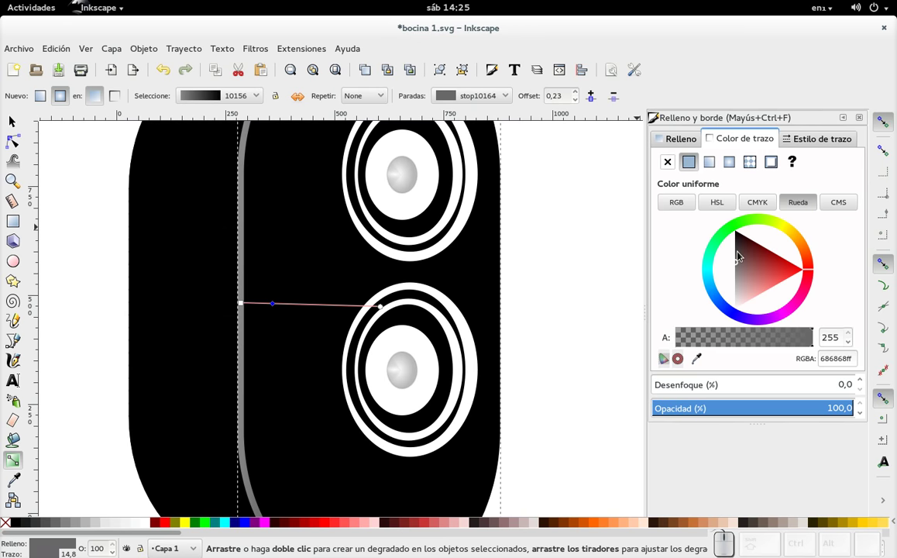
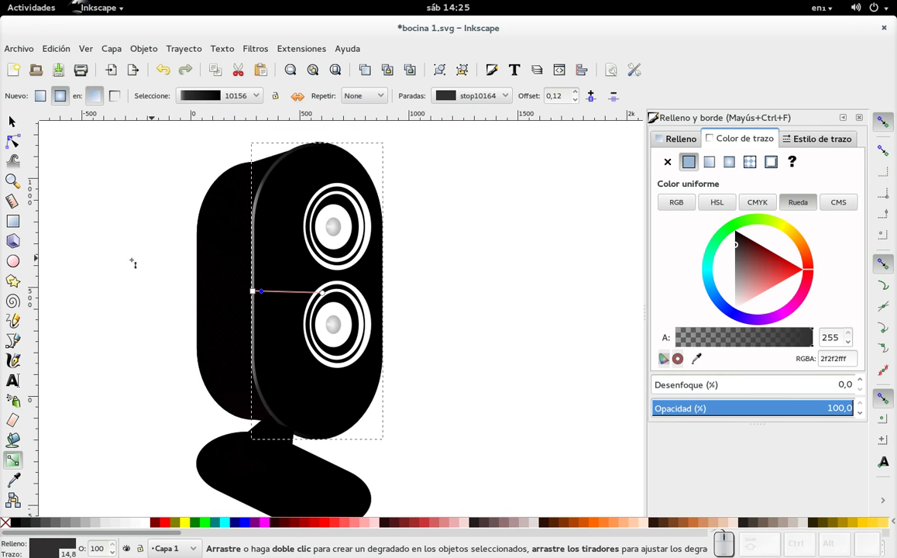
pyautogui.click(22, 127)
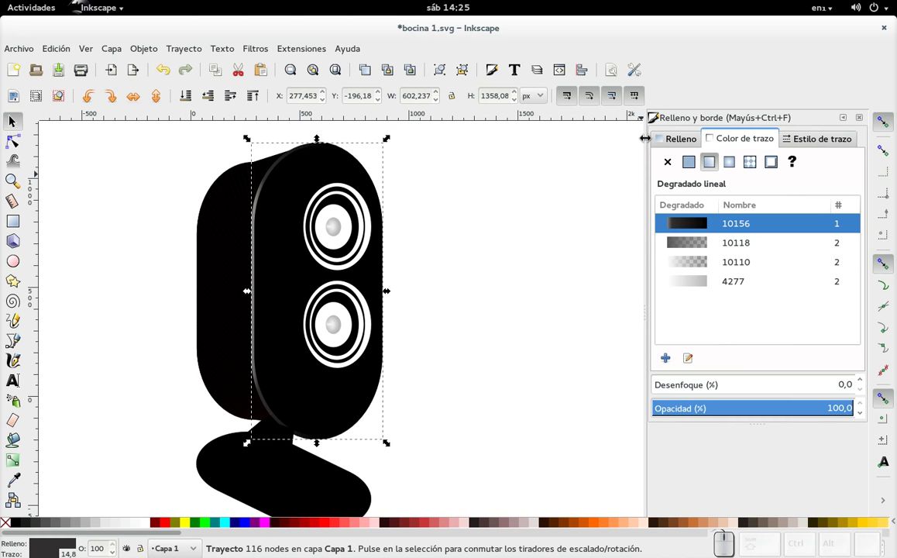
# Give the stand's neck a linear stroke gradient from opaque black to a transparent end stop.
pyautogui.click(262, 434)
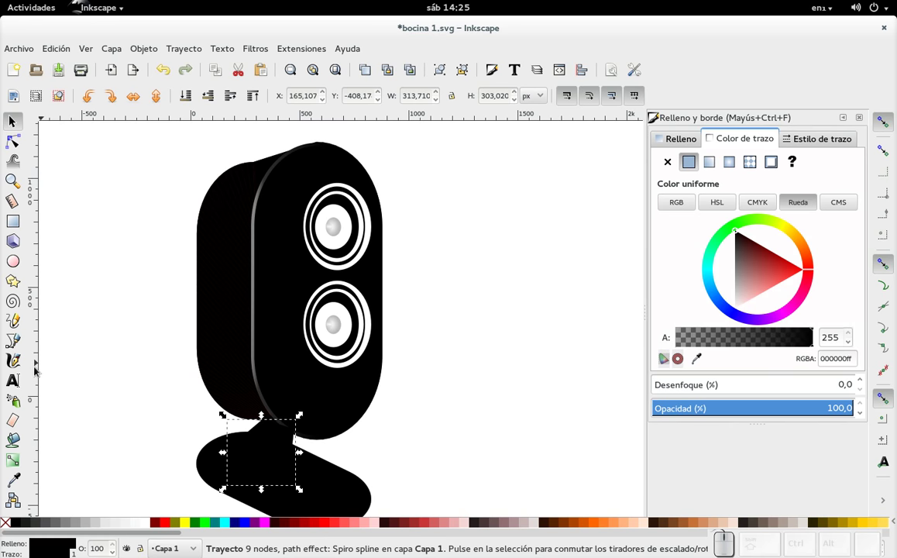
pyautogui.click(19, 469)
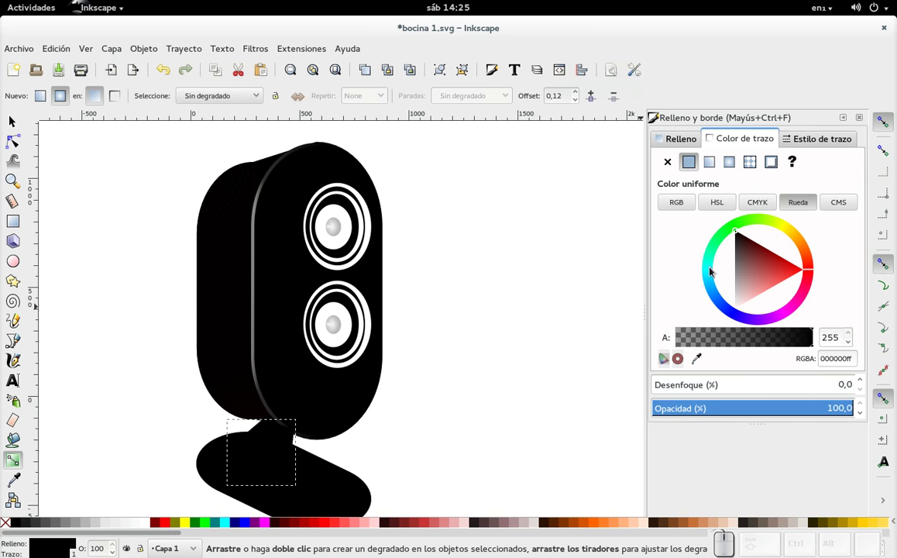
pyautogui.click(716, 162)
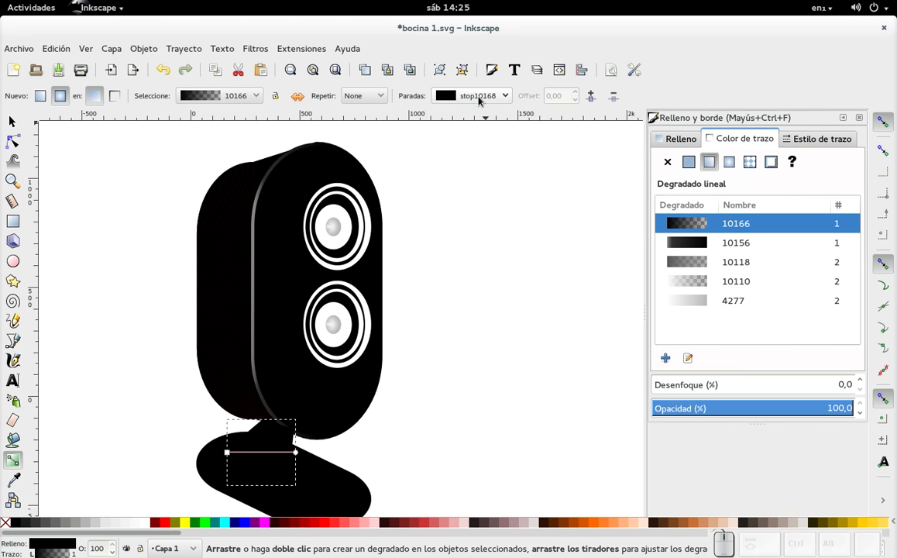
pyautogui.click(482, 98)
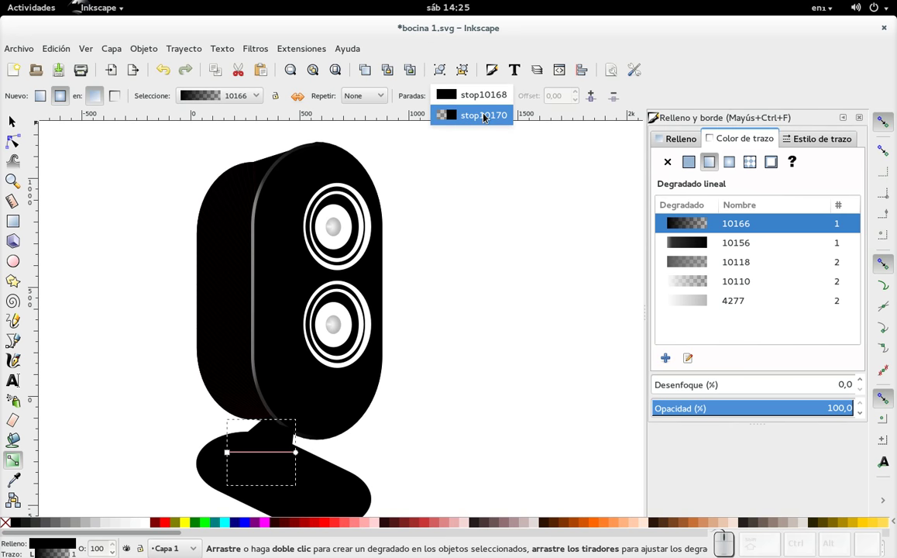
pyautogui.click(489, 119)
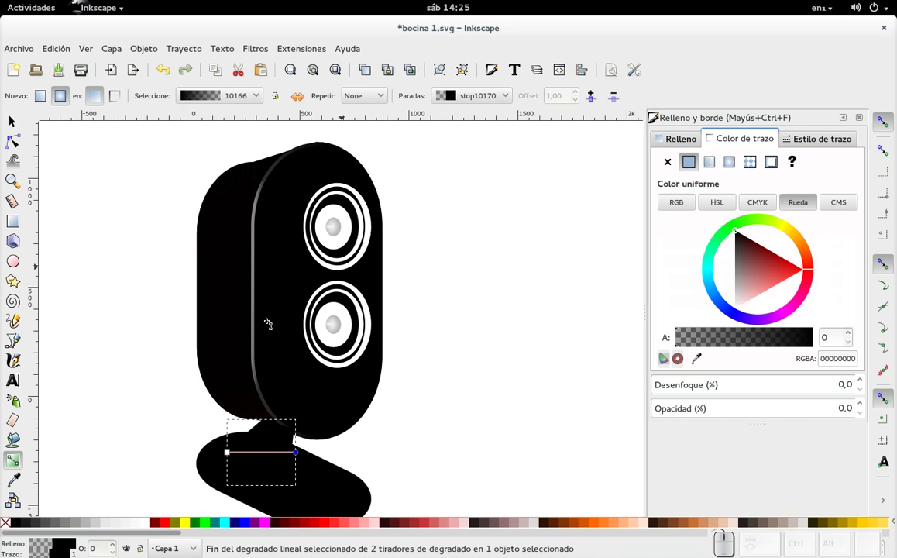
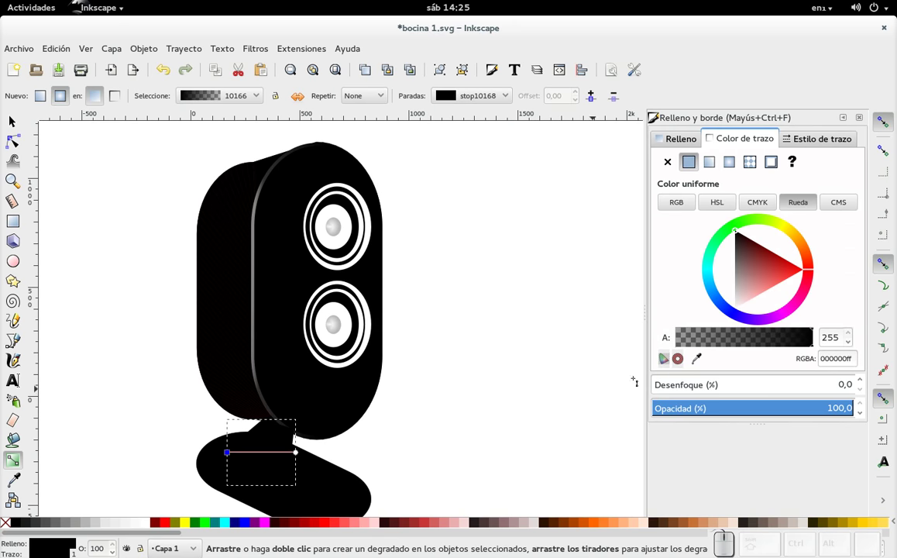
pyautogui.click(741, 273)
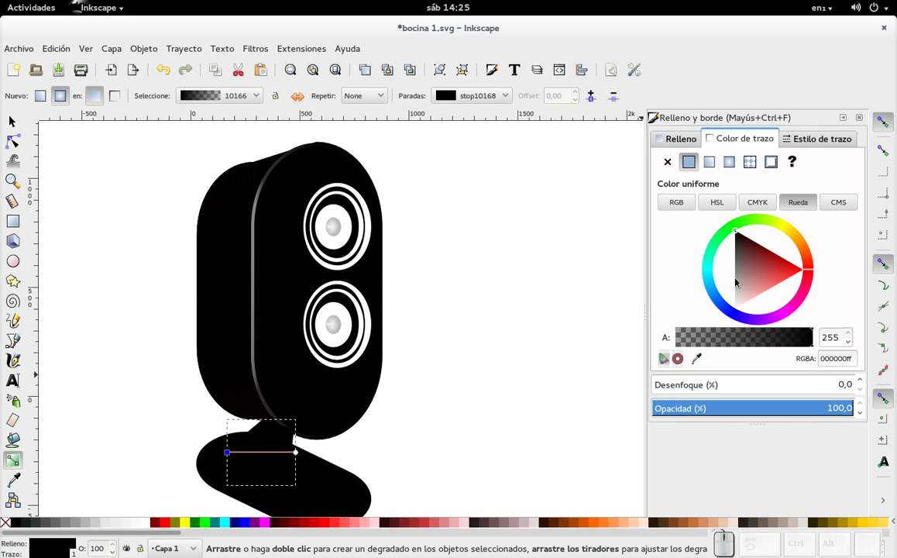
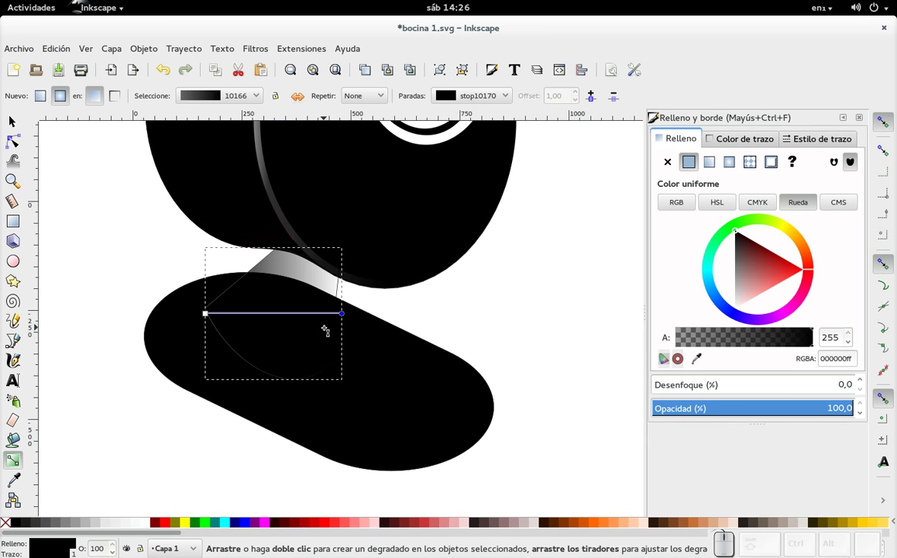
# Fill the neck with a linear gradient shading from dark grey 373737ff to black.
pyautogui.press('ctrl+z')
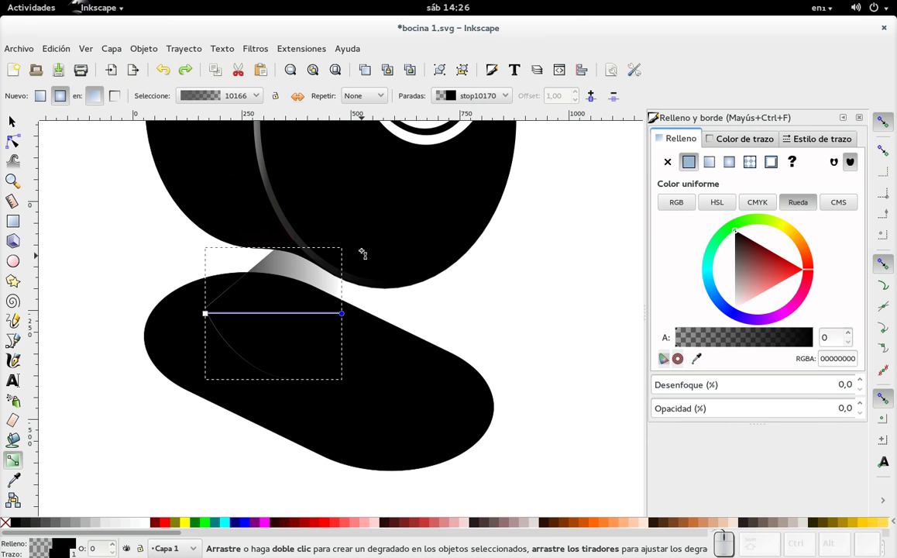
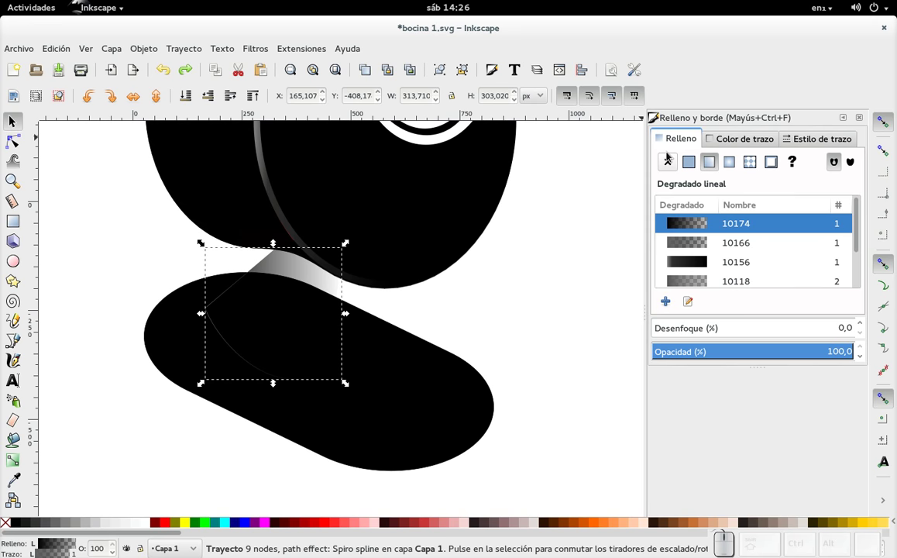
pyautogui.click(9, 467)
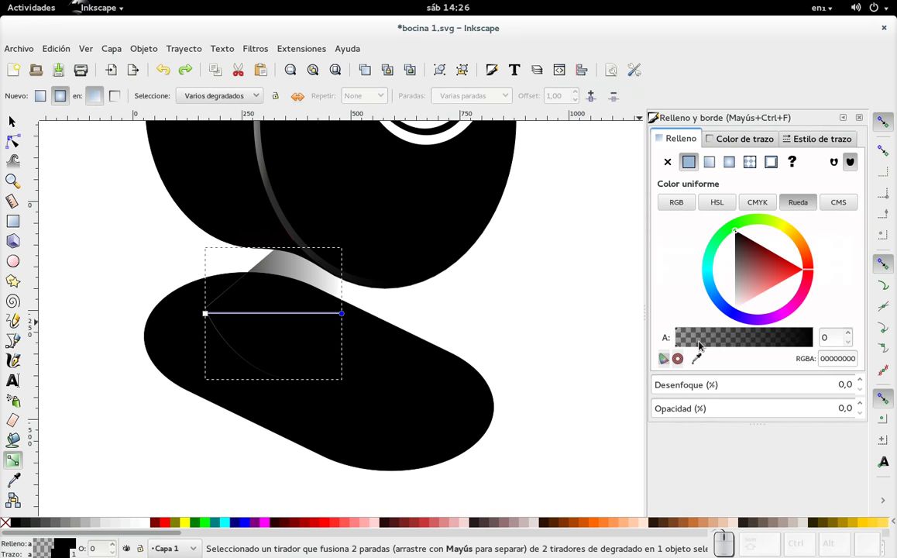
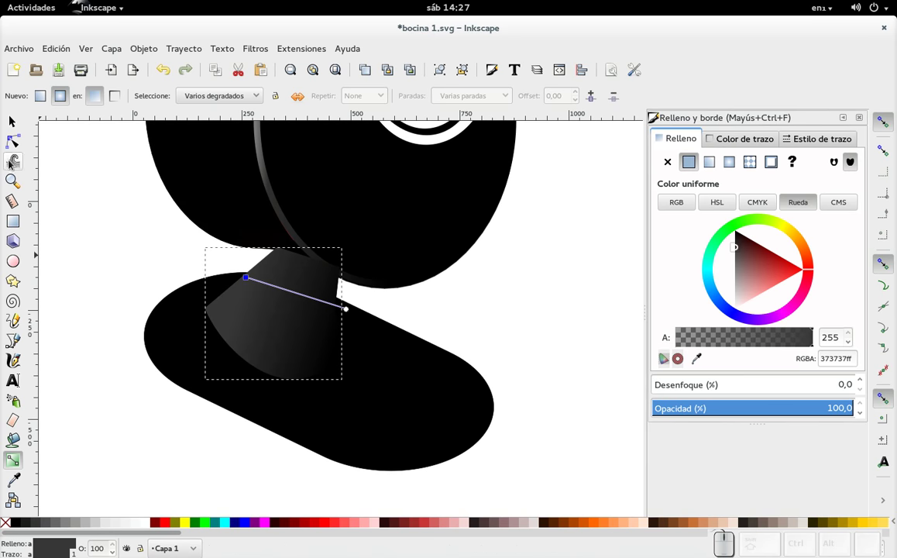
pyautogui.click(21, 130)
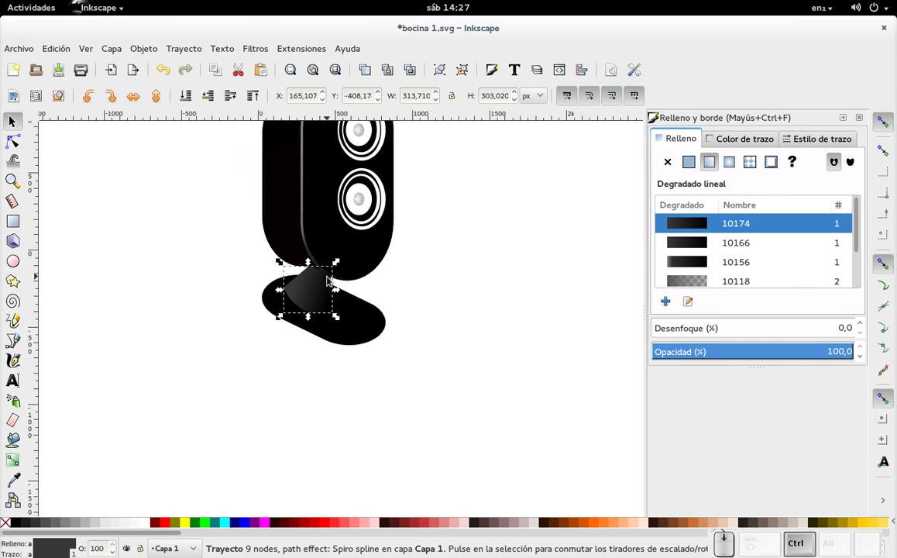
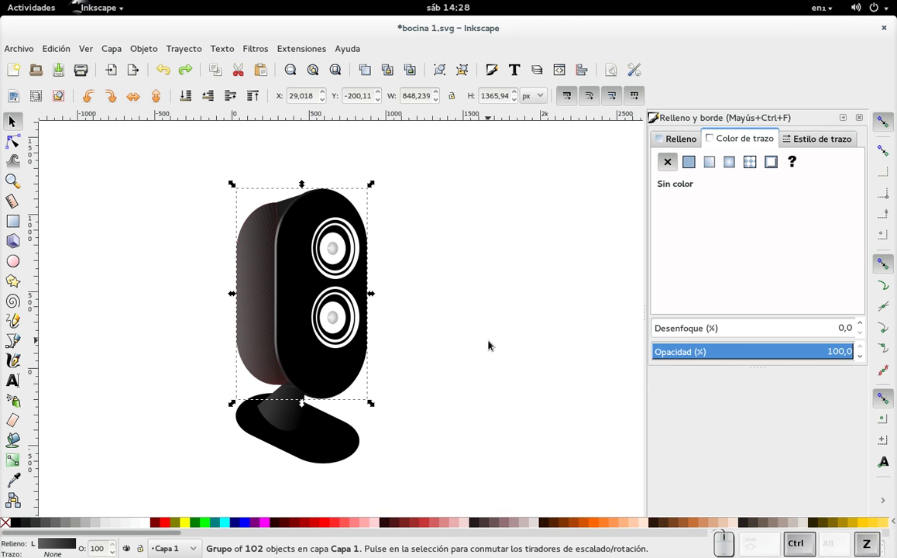
# Deselect the grouped 102-object speaker to view its dark reddish side shading.
pyautogui.click(492, 342)
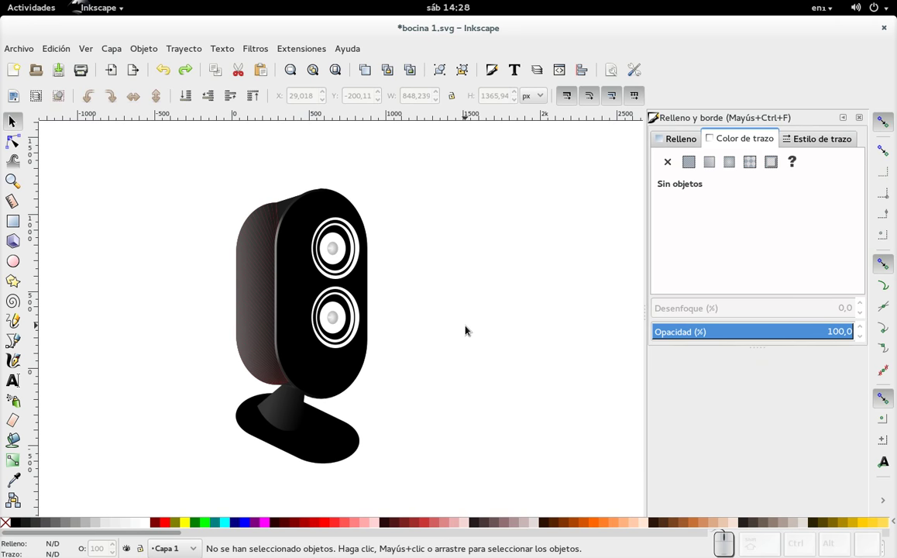